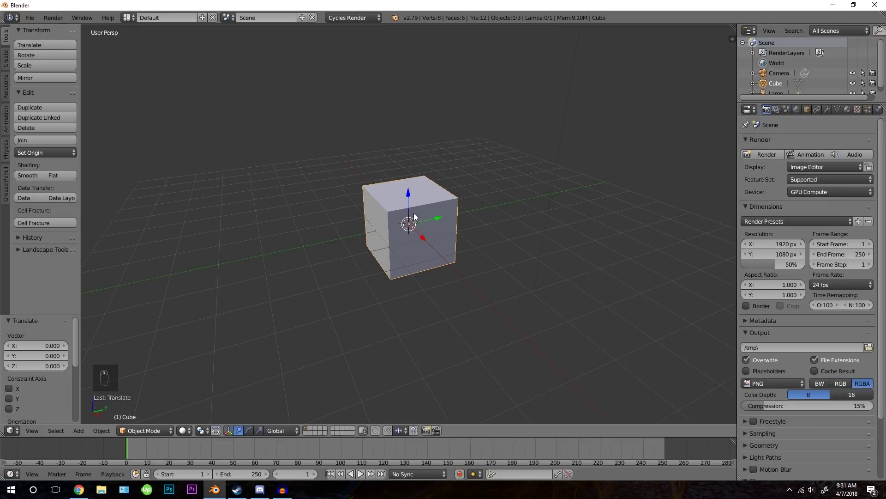
Delete the default cube and bring up the Add menu for a new circle mesh
key("x")
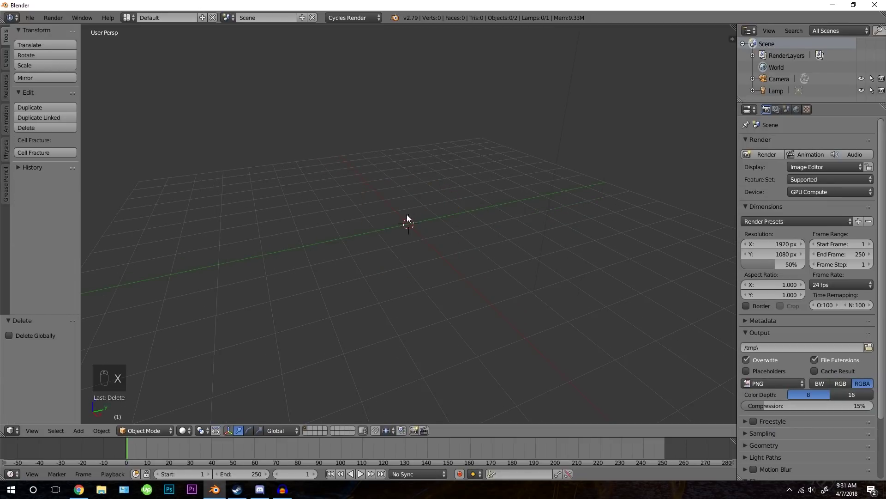
key("shift+a")
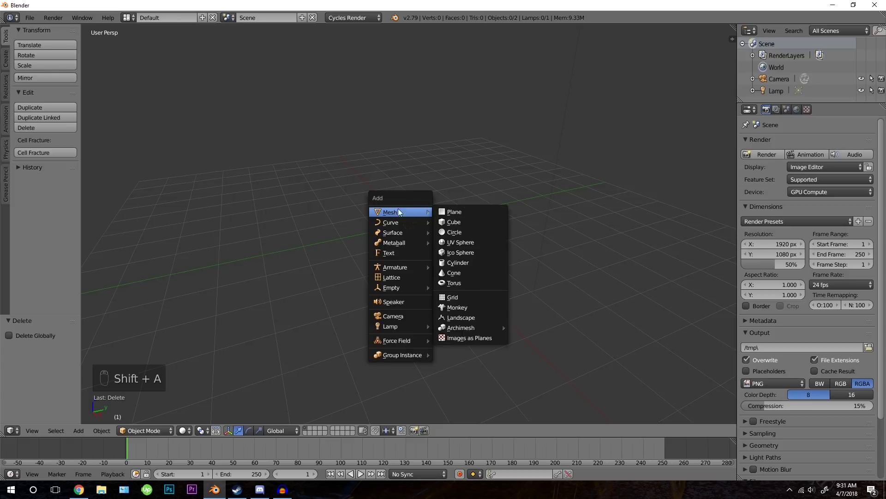
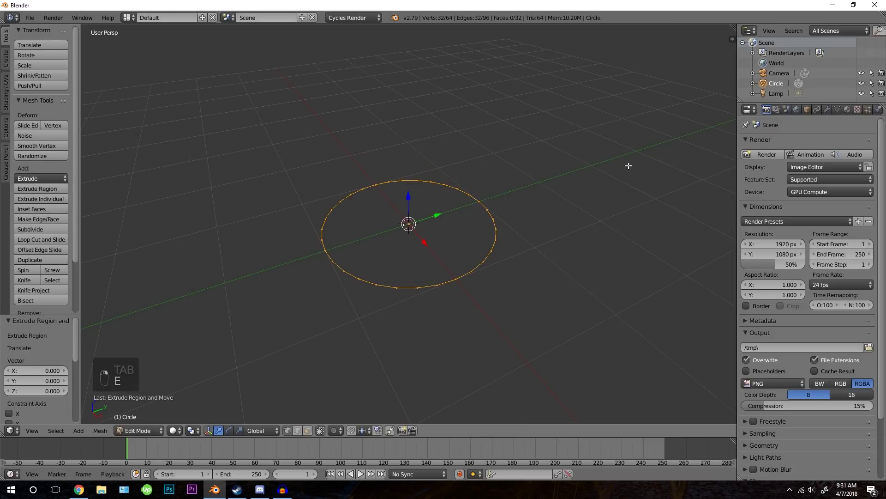
Scale the circle into a flat ring, fill its centre and select all of the disc
key("s")
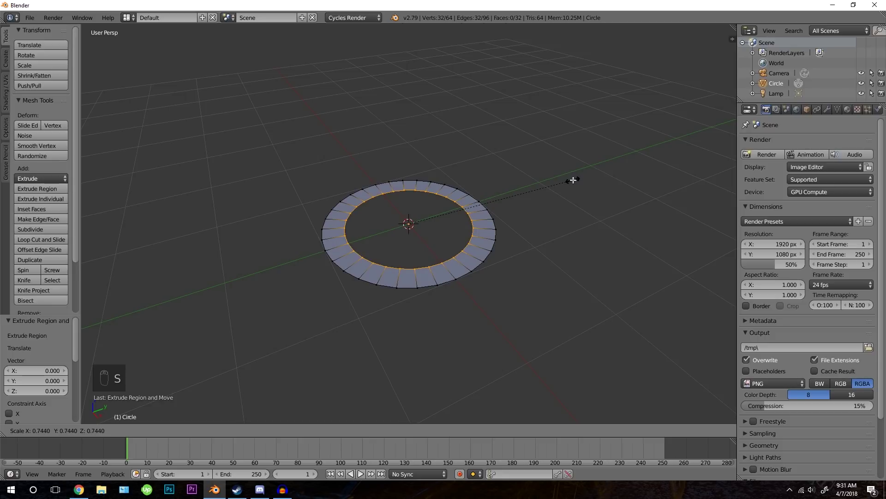
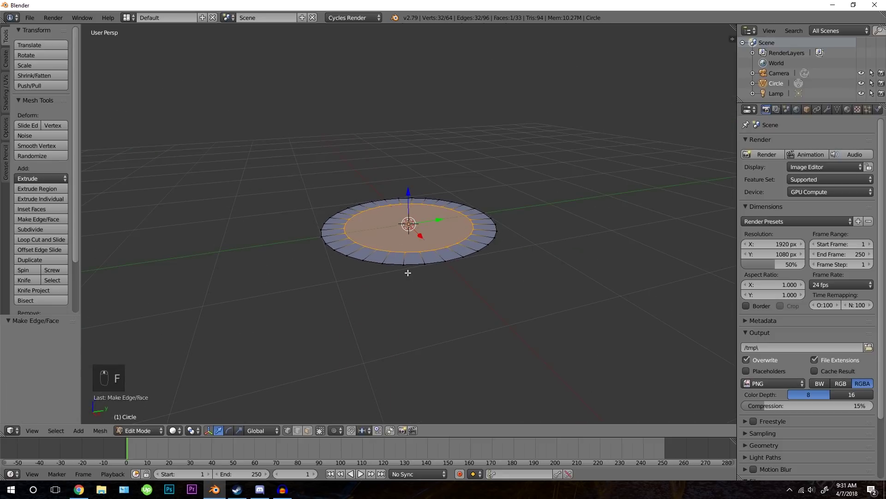
key("a")
key("a")
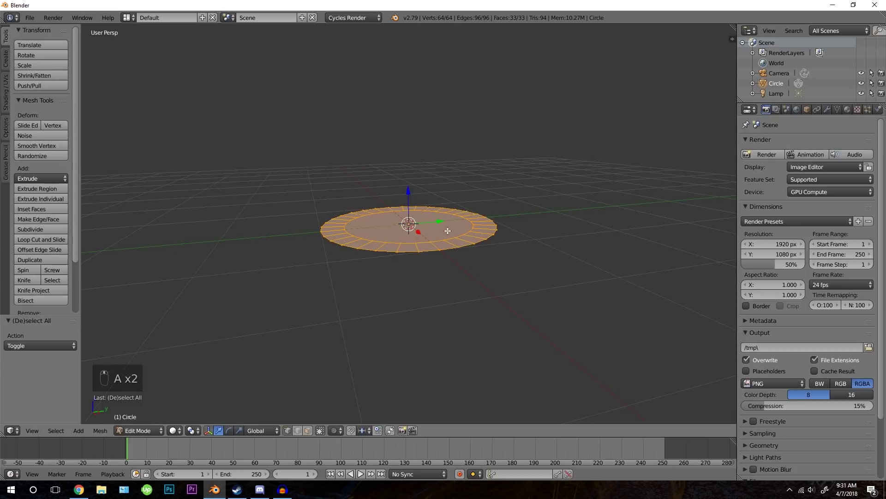
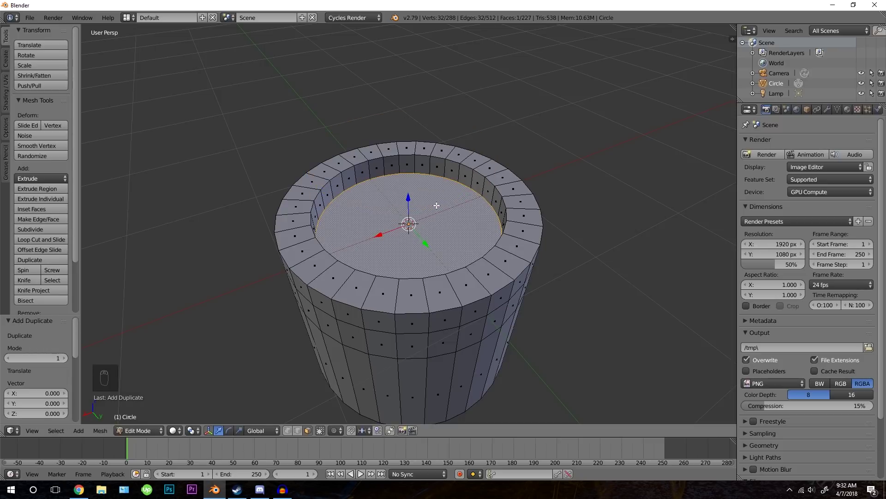
Separate the inner floor face into its own object Circle.001 and position it inside the cup
key("p")
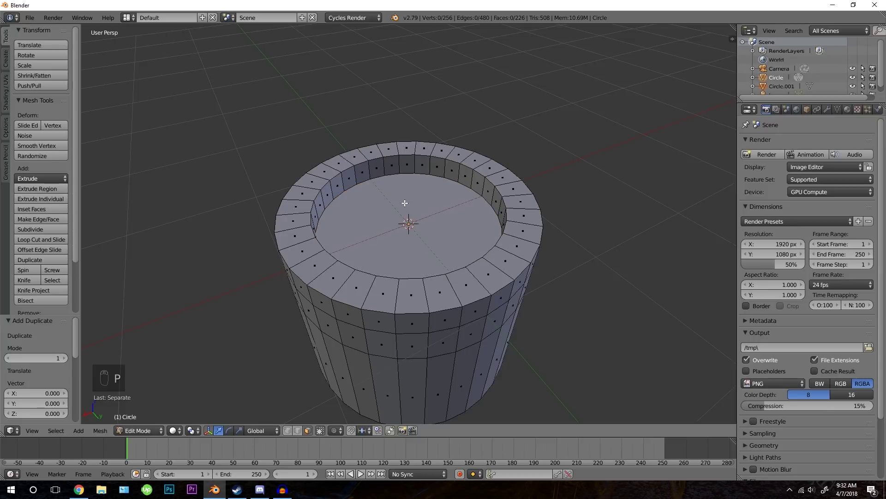
key("Tab")
left_click_drag(418, 210, 410, 215)
key("g")
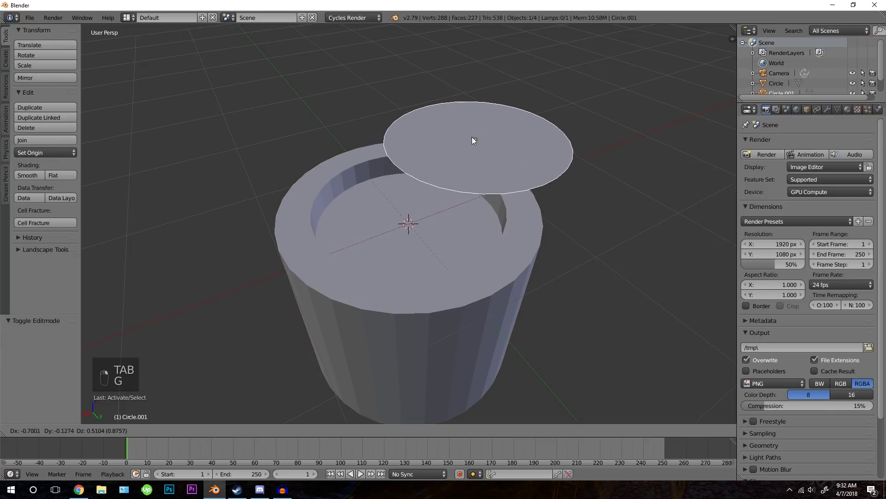
key("g")
left_click(518, 152)
Check the disc in wireframe, then extrude it into a thin inner disc and return to Object Mode
key("z")
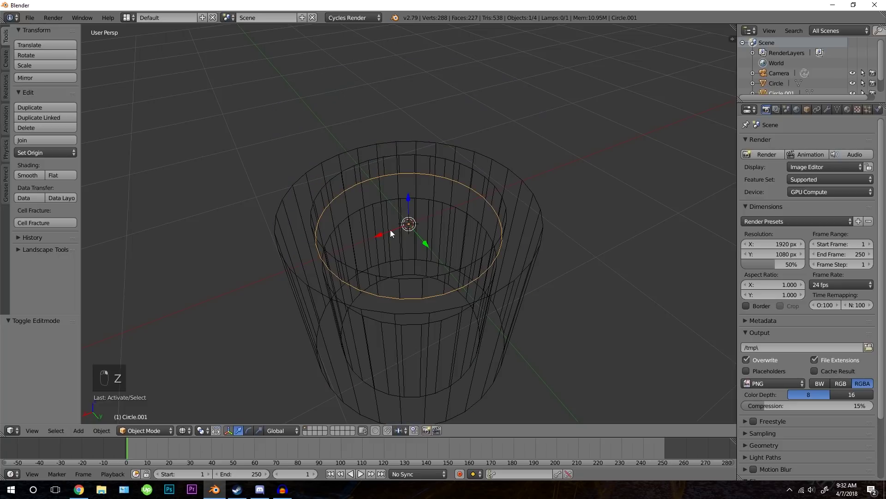
key("z")
key("s")
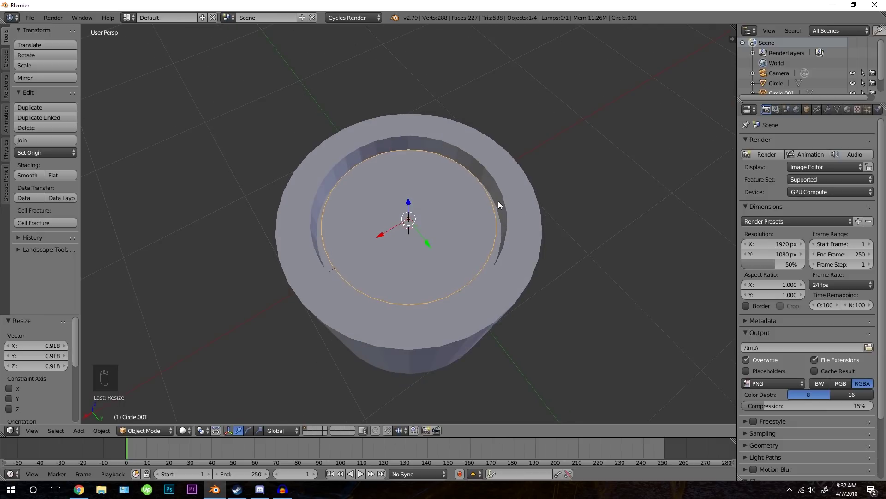
left_click_drag(435, 243, 427, 226)
key("Tab")
key("e")
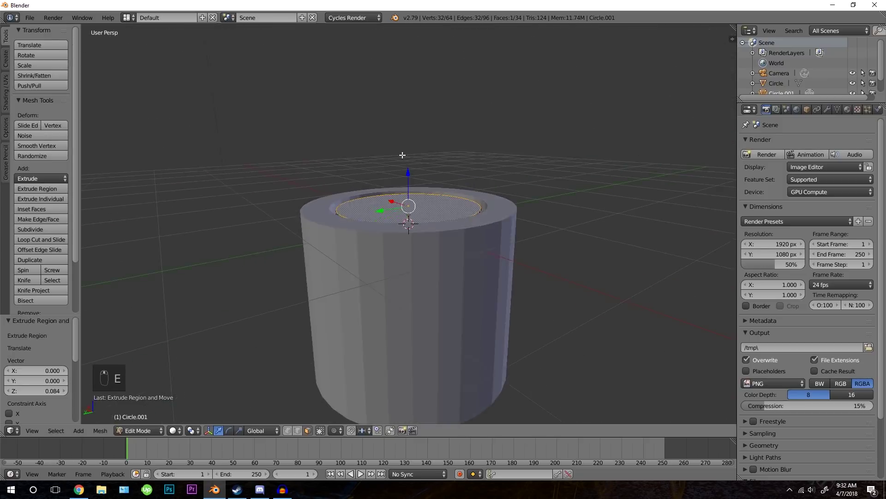
key("Tab")
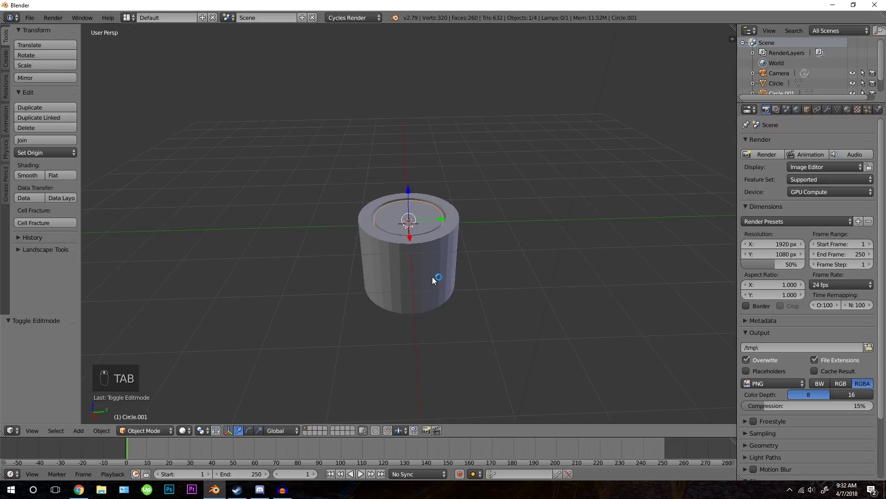
Apply Quick Smoke to the inner disc, adding a Smoke Domain box around the cup
left_click_drag(437, 248, 401, 251)
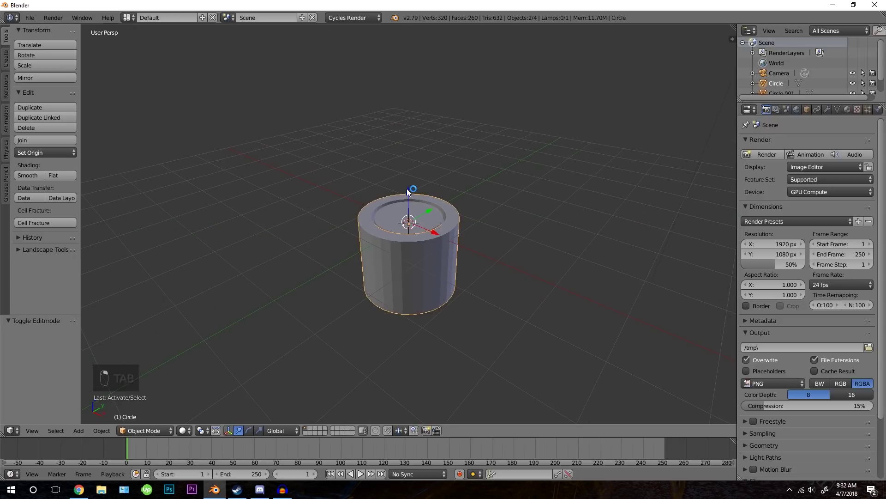
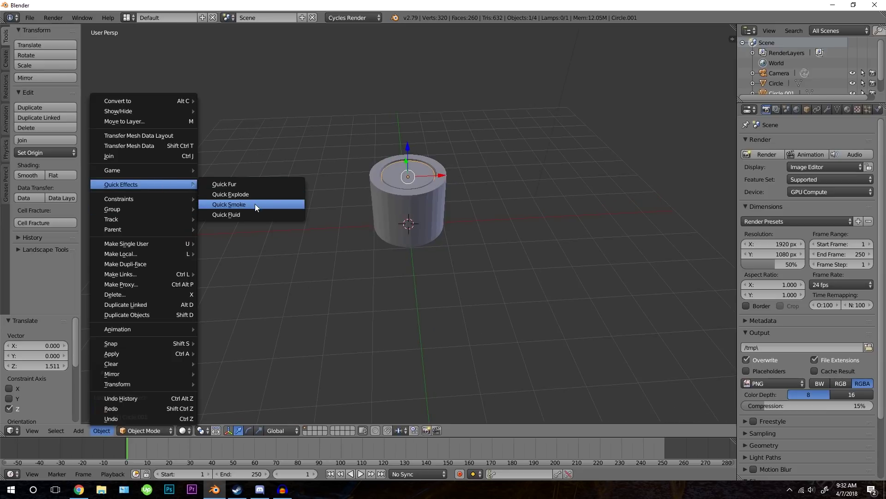
left_click_drag(254, 209, 492, 160)
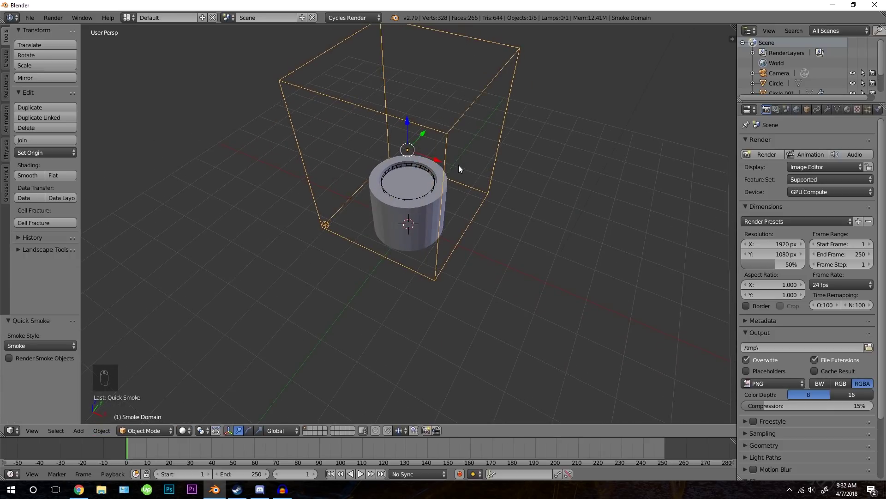
From Top view, scale the smoke domain wider and raise it above the cup
left_click_drag(461, 168, 578, 181)
key("KP_7")
key("KP_5")
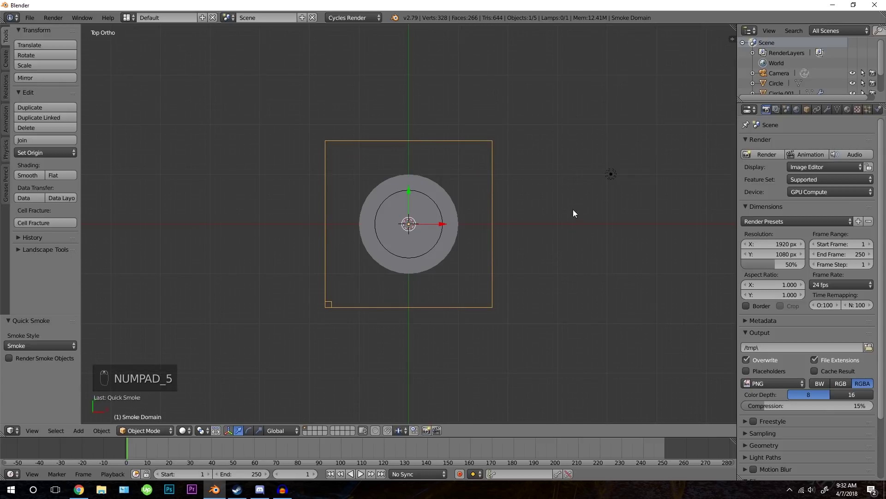
key("s")
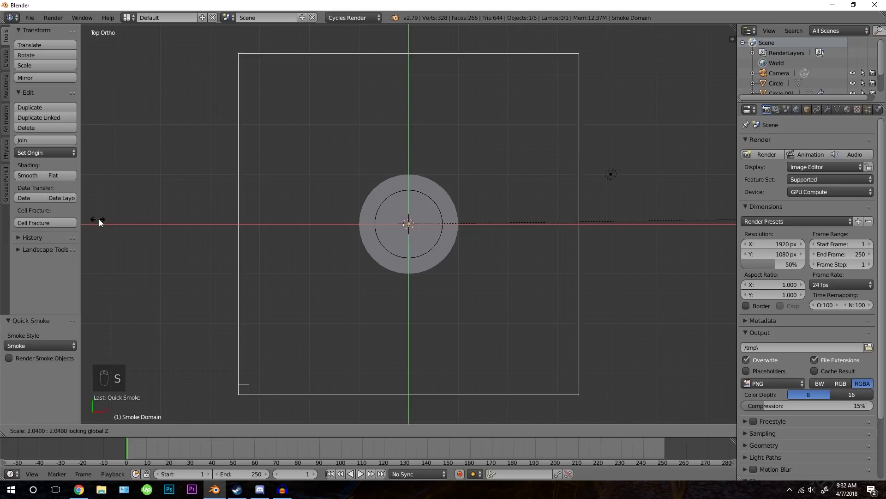
left_click(484, 230)
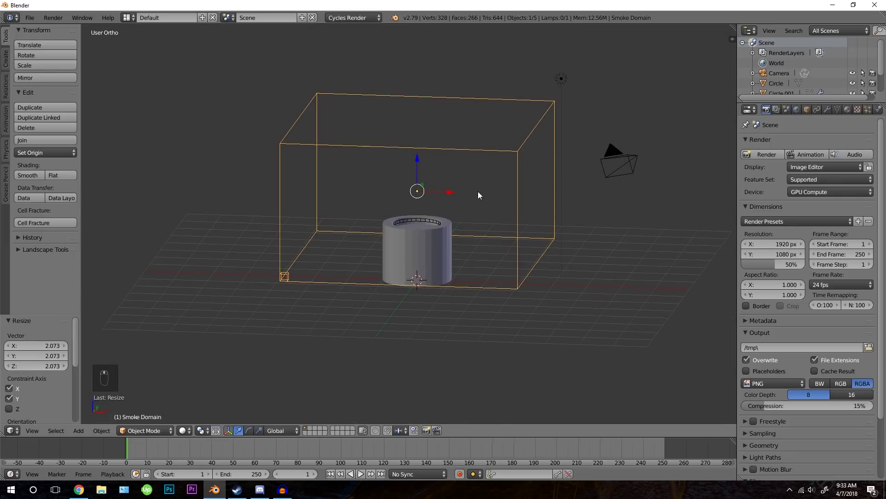
Play the simulation so smoke rises from the cup, then stop back at frame 1
left_click_drag(472, 215, 453, 213)
key("alt+a")
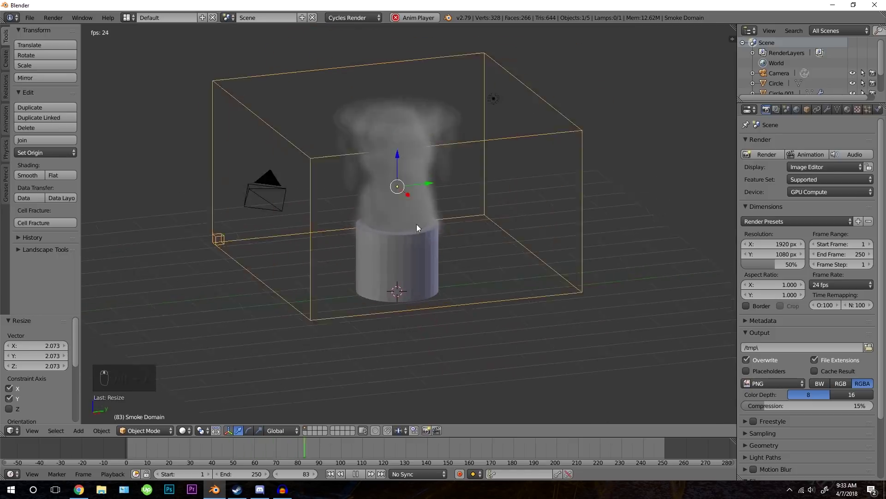
key("alt+a")
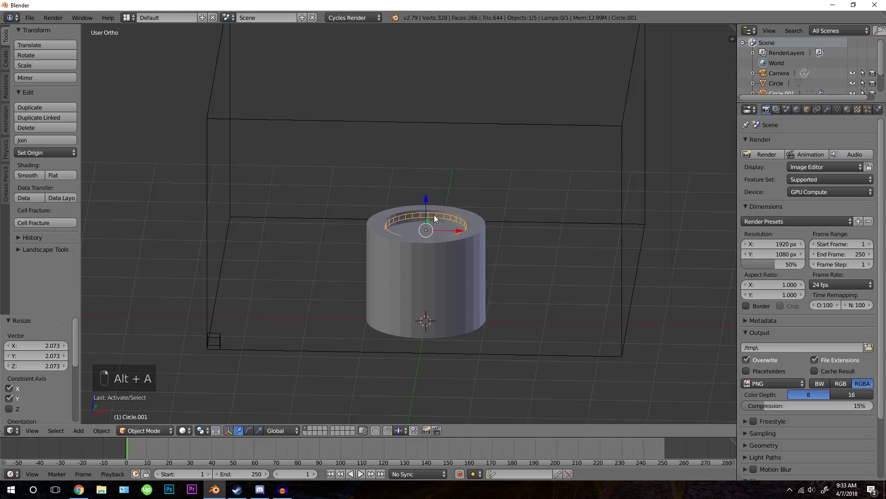
In Circle.001's Physics settings, set the smoke flow Temp. Diff. to -1.0 and play it
left_click_drag(751, 138, 576, 231)
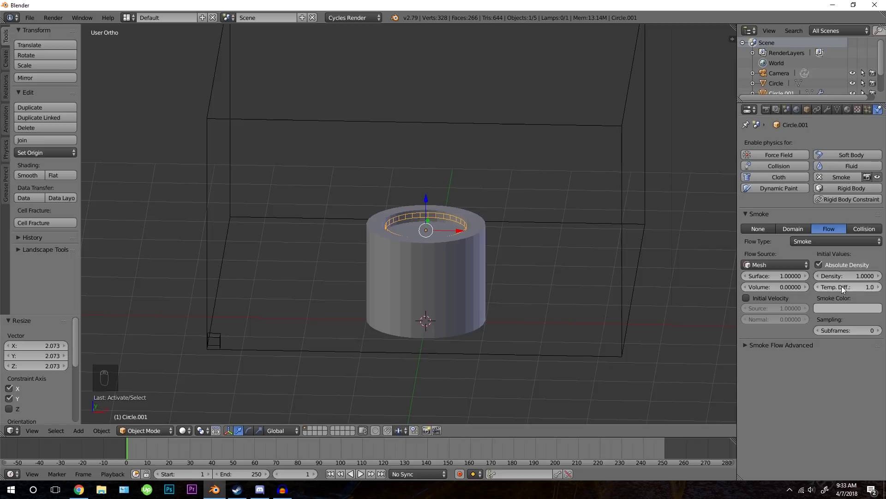
left_click(605, 230)
left_click_drag(604, 233, 621, 236)
left_click_drag(653, 245, 848, 291)
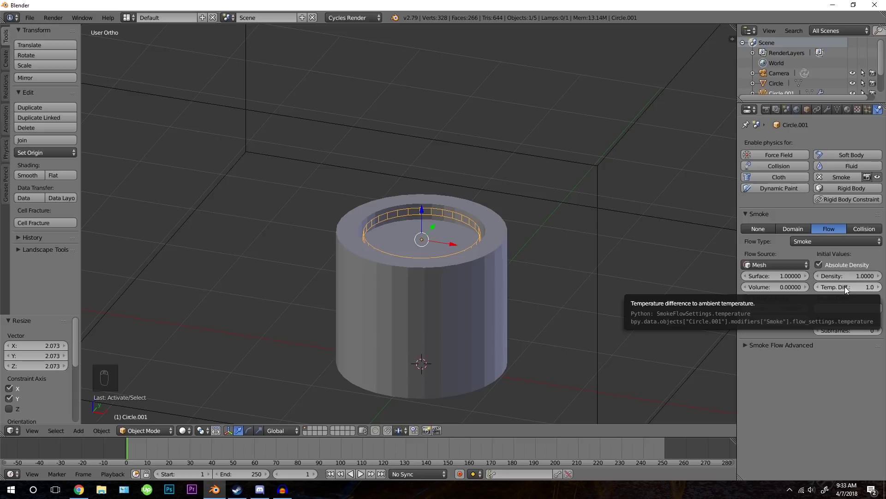
left_click(848, 291)
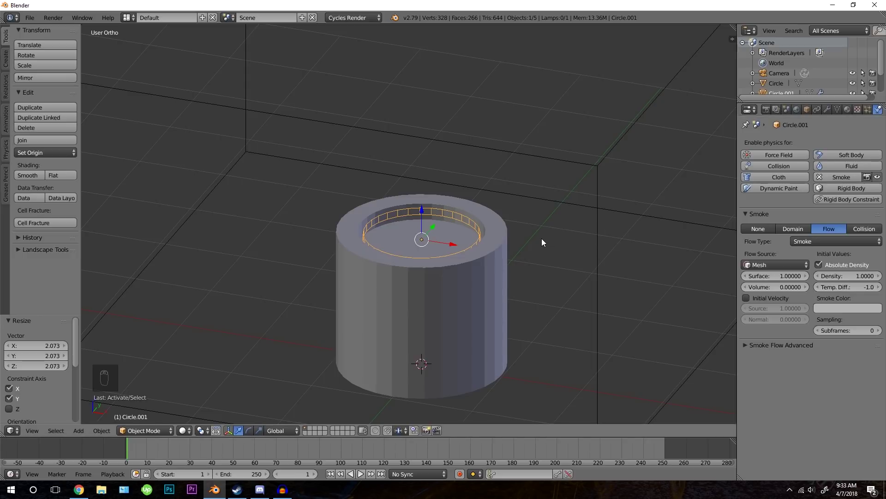
key("alt+a")
Set the Smoke Color to white and replay the simulation
double_click(516, 251)
key("z")
key("z")
key("alt+a")
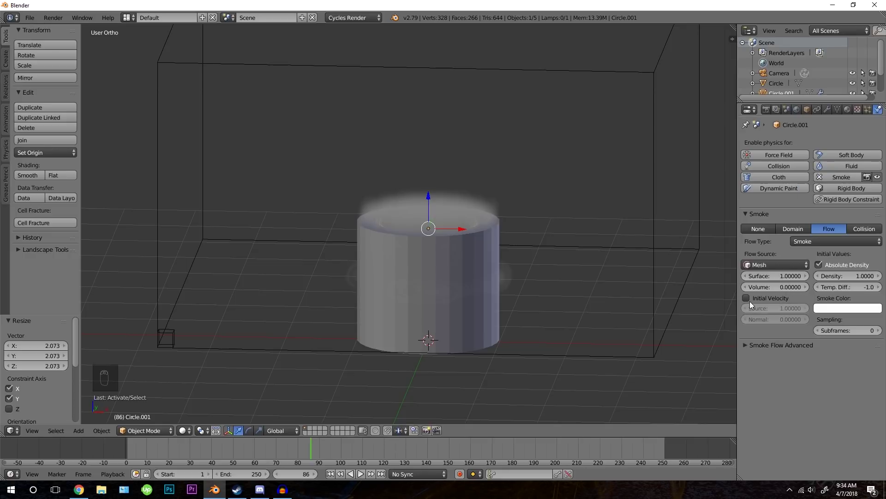
Enable Initial Velocity on the smoke emitter, preview playback, then select the outer cup object
left_click_drag(752, 300, 490, 313)
key("alt+a")
key("z")
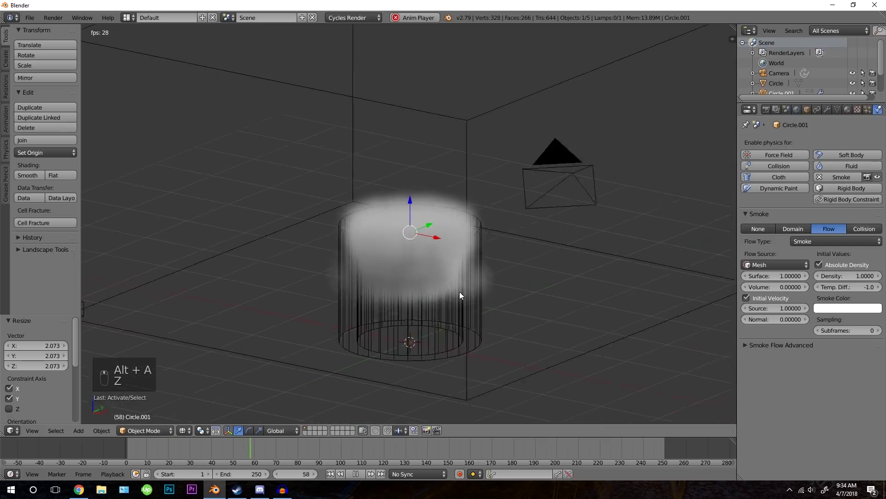
key("z")
key("alt+a")
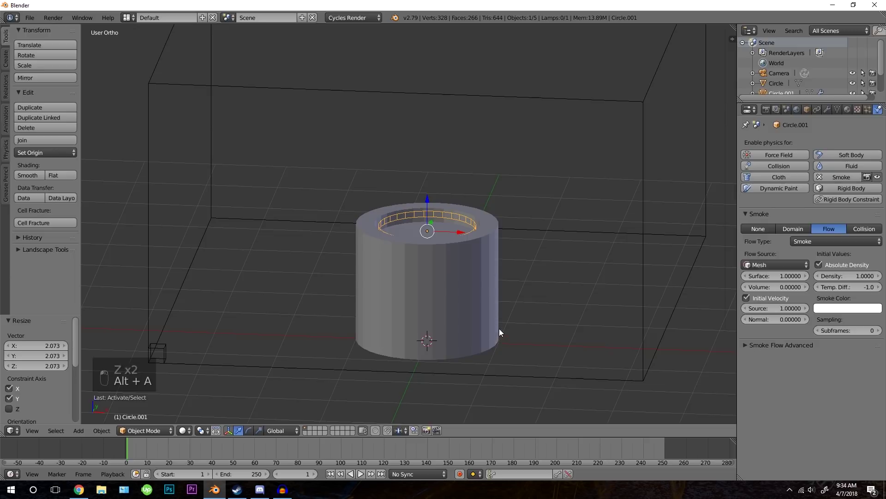
left_click_drag(476, 258, 481, 229)
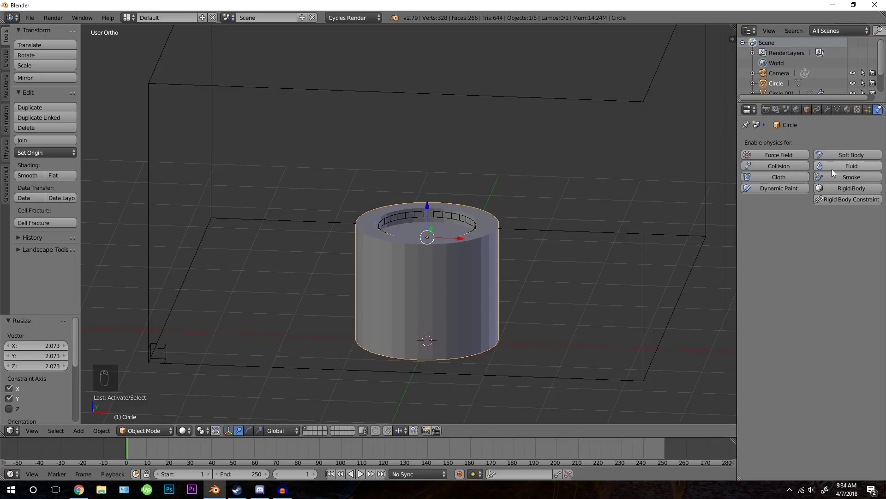
Select the Smoke Domain box and show its domain settings with 32 divisions and open borders
left_click_drag(848, 178, 778, 251)
left_click_drag(778, 251, 643, 206)
left_click_drag(643, 205, 601, 191)
left_click_drag(601, 191, 588, 257)
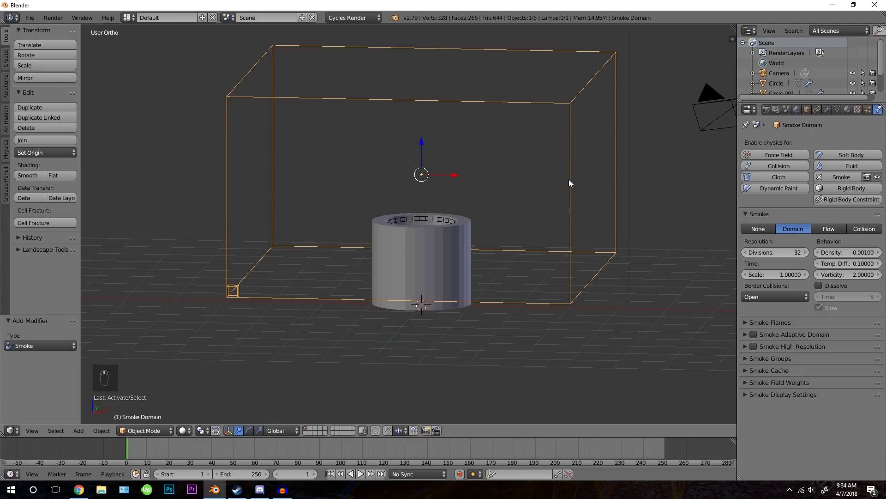
Raise the Smoke Domain resolution to 64 divisions and preview the finer smoke in playback
left_click_drag(765, 300, 482, 289)
middle_click(482, 289)
key("alt+a")
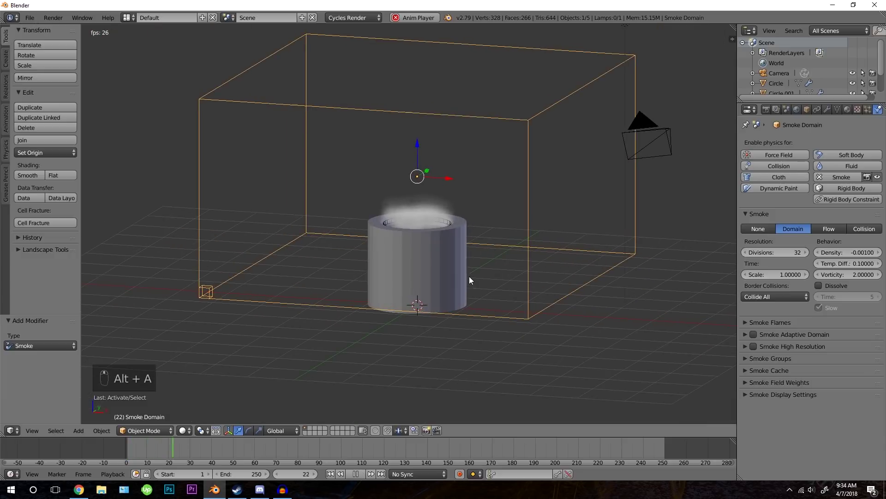
key("z")
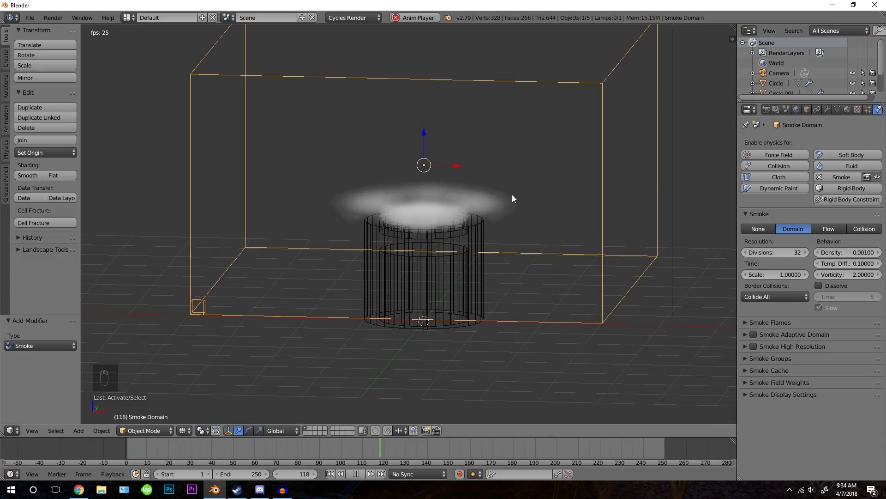
middle_click(496, 275)
middle_click(450, 281)
left_click_drag(448, 279, 476, 276)
key("alt+a")
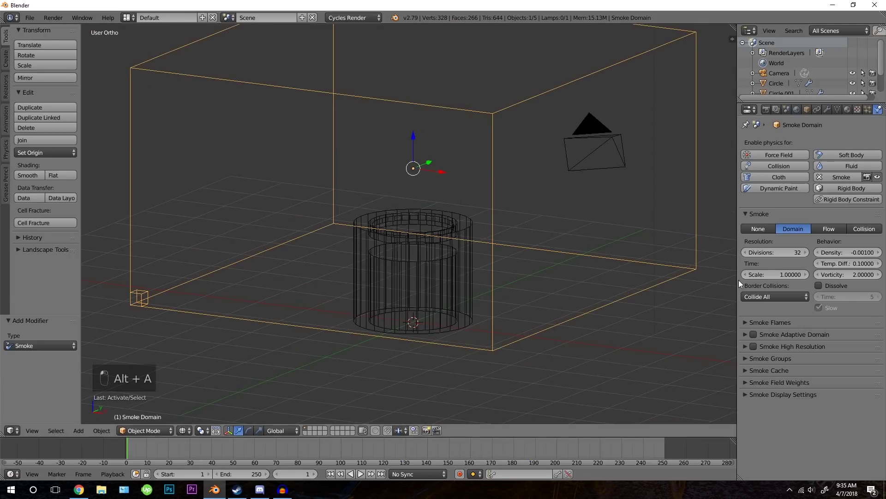
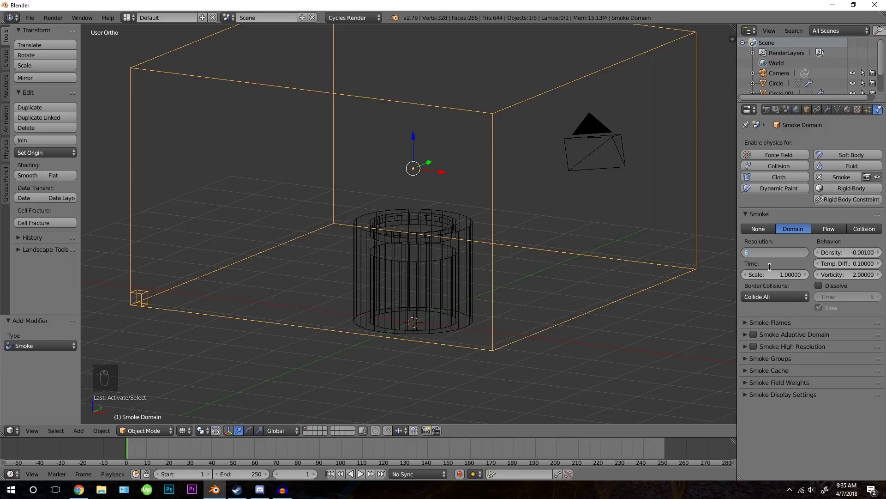
key("z")
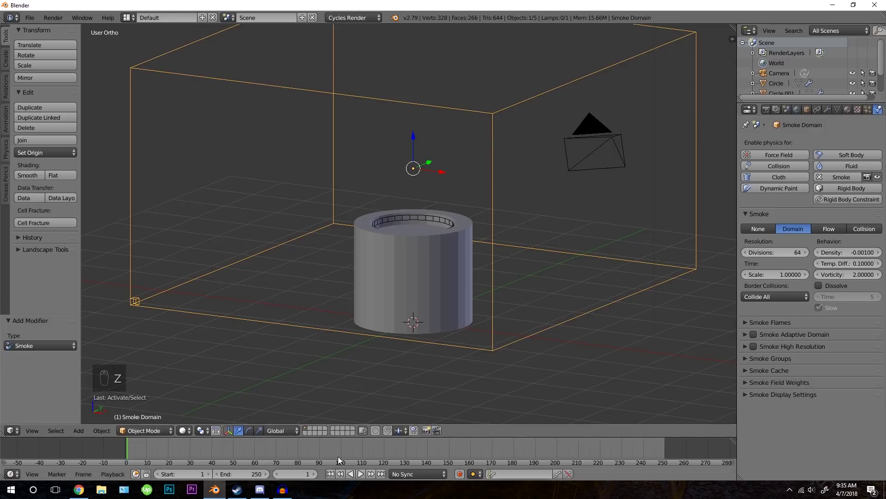
Replay the 64-division simulation from the timeline and stop it
left_click_drag(333, 480, 406, 399)
key("alt+a")
key("alt+a")
key("alt+a")
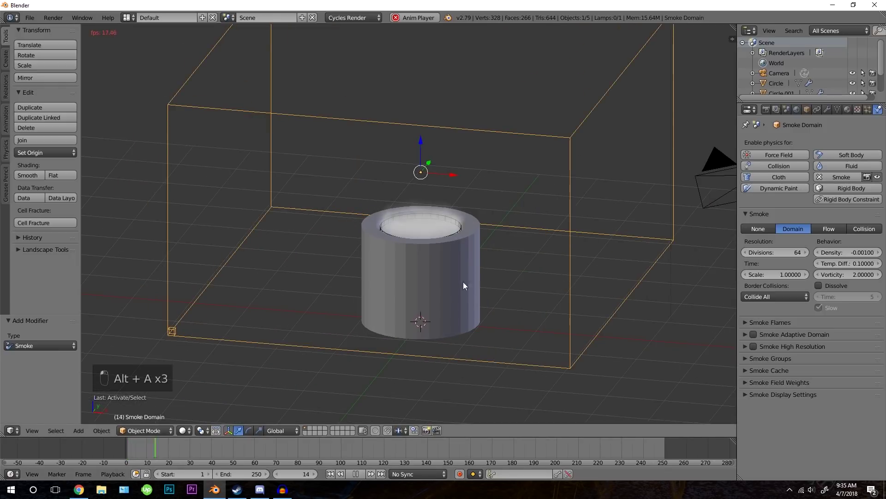
left_click(459, 262)
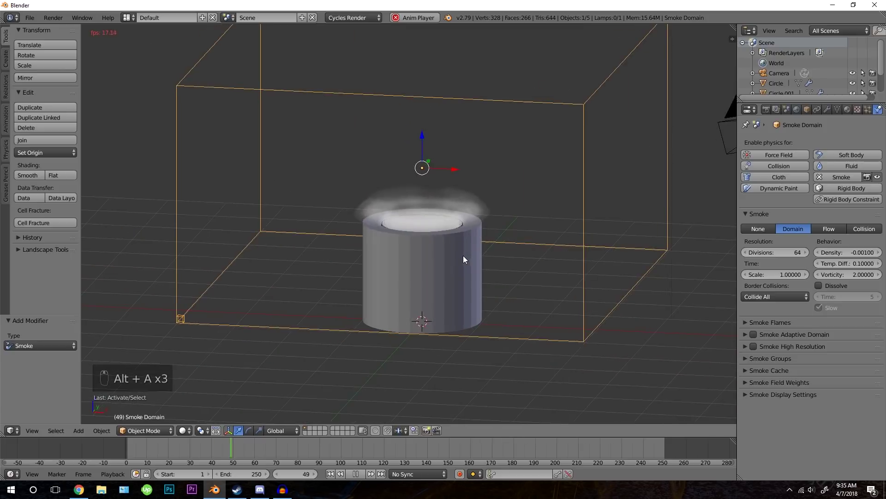
key("alt+a")
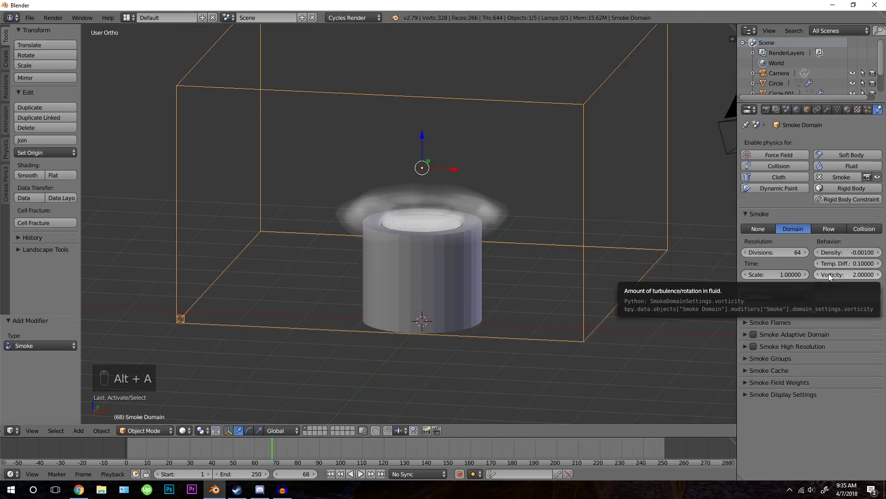
Set domain Vorticity to 1.0, enable Smoke Adaptive Domain and replay
left_click_drag(844, 282, 527, 269)
left_click_drag(527, 269, 334, 477)
left_click_drag(335, 477, 773, 352)
key("alt+a")
key("alt+a")
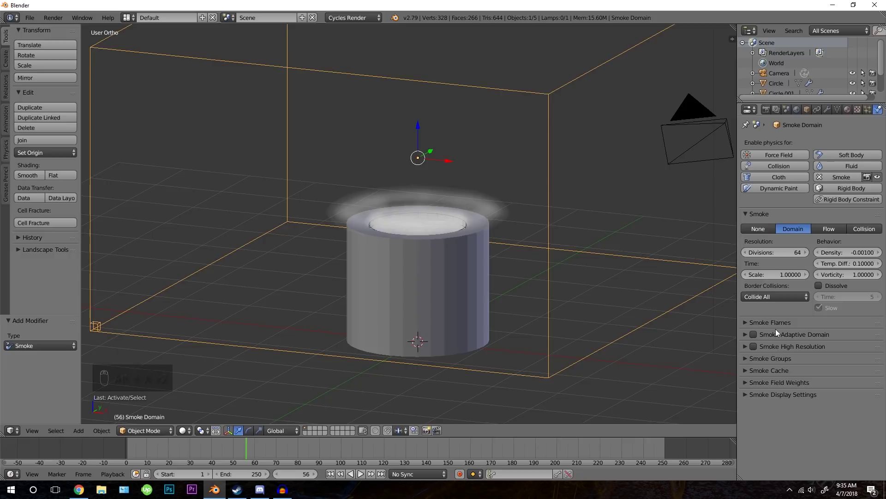
Replay with the adaptive domain and orbit out to watch the smaller box follow the smoke
left_click_drag(773, 333, 387, 196)
key("alt+a")
key("alt+a")
left_click_drag(403, 192, 497, 244)
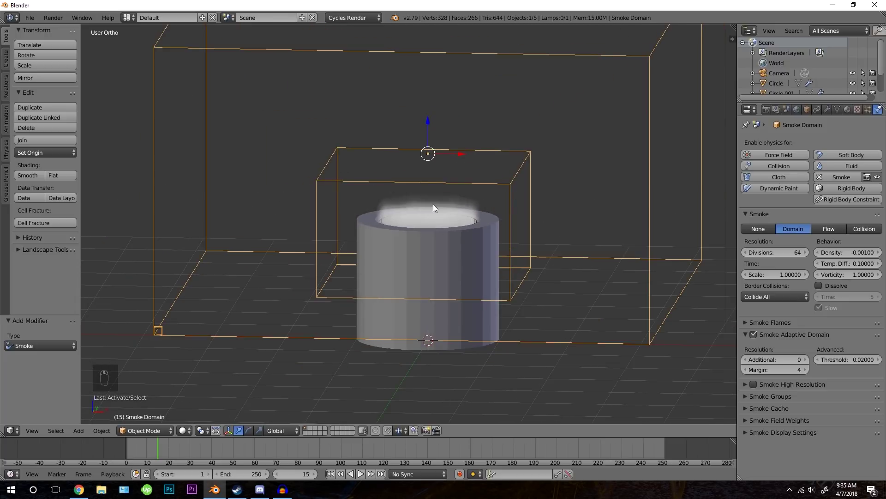
middle_click(436, 207)
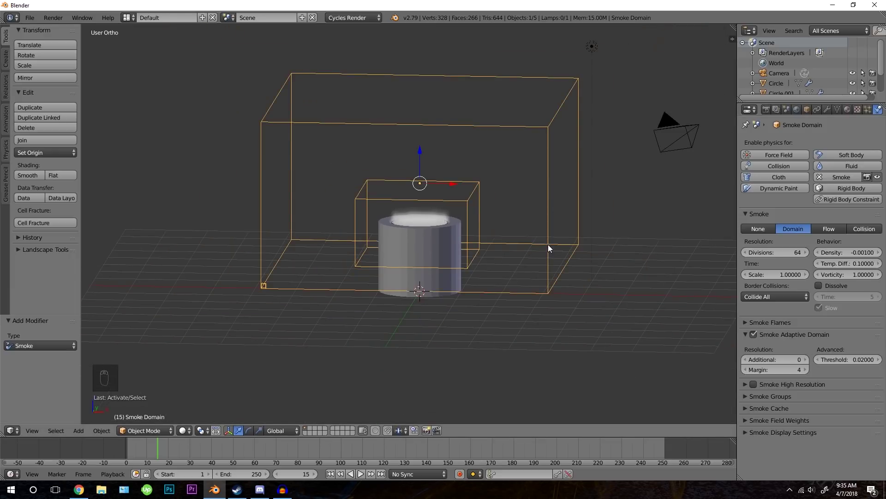
left_click_drag(406, 193, 455, 218)
left_click_drag(584, 216, 288, 209)
left_click_drag(288, 209, 366, 192)
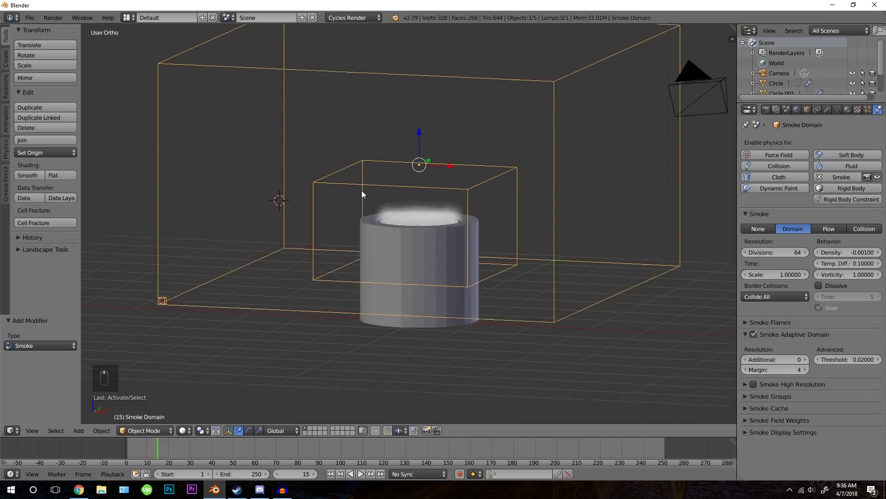
Enable Smoke High Resolution with Wavelet noise at strength 2.00 and play it
left_click_drag(781, 338, 517, 253)
left_click_drag(517, 253, 510, 267)
key("alt+a")
key("alt+a")
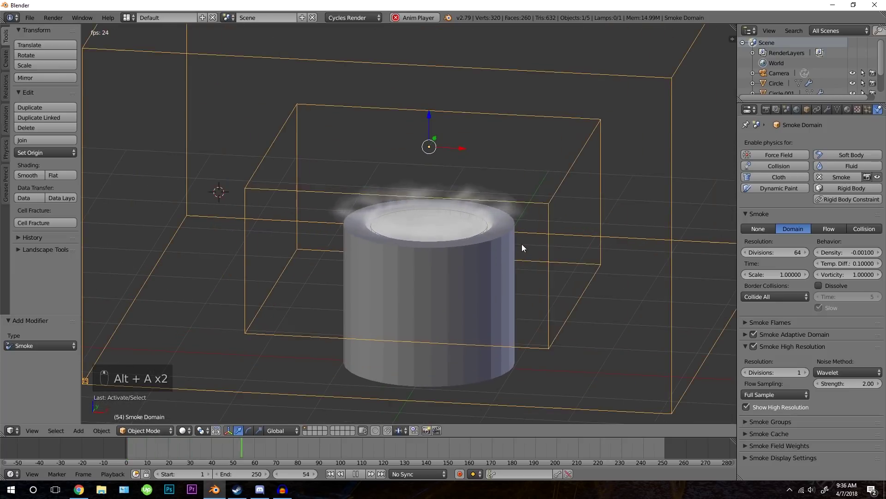
Stop playback, drop High Resolution Strength to 0.0 and replay the smoother smoke
key("alt+a")
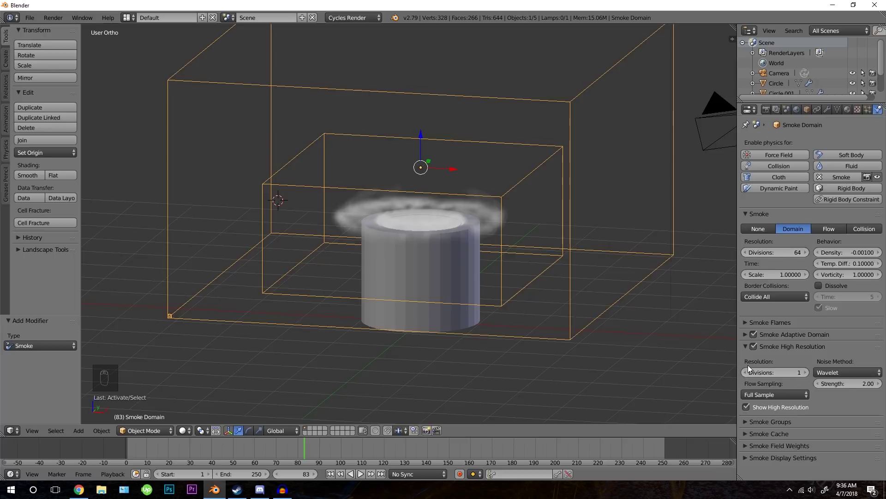
left_click_drag(851, 386, 429, 258)
key("alt+a")
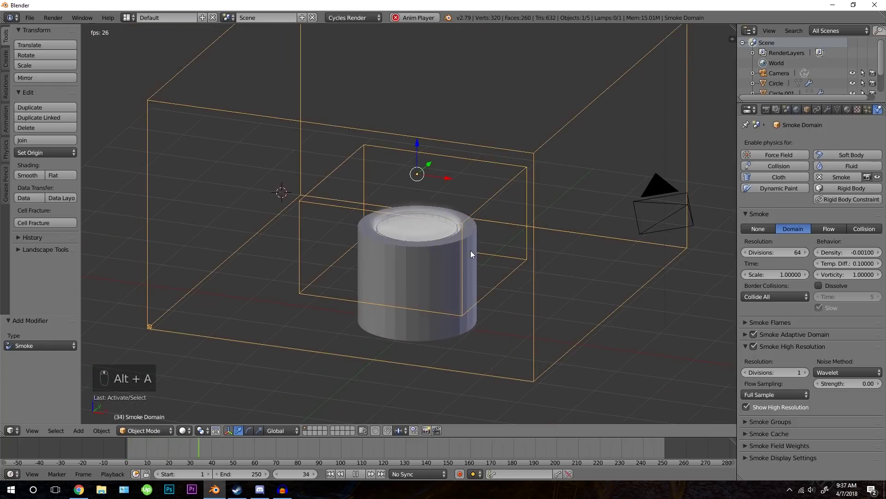
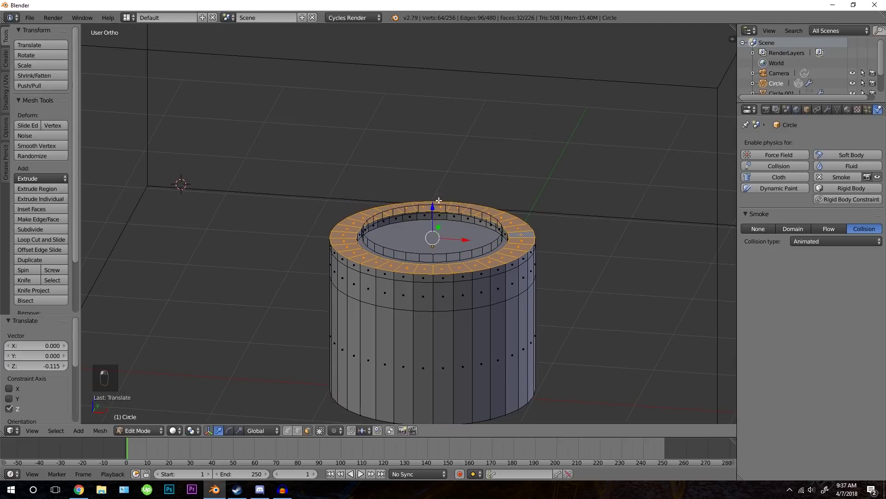
Adjust the view of the domain and play the simulation so smoke billows around the cup
left_click_drag(507, 242, 421, 234)
key("alt+a")
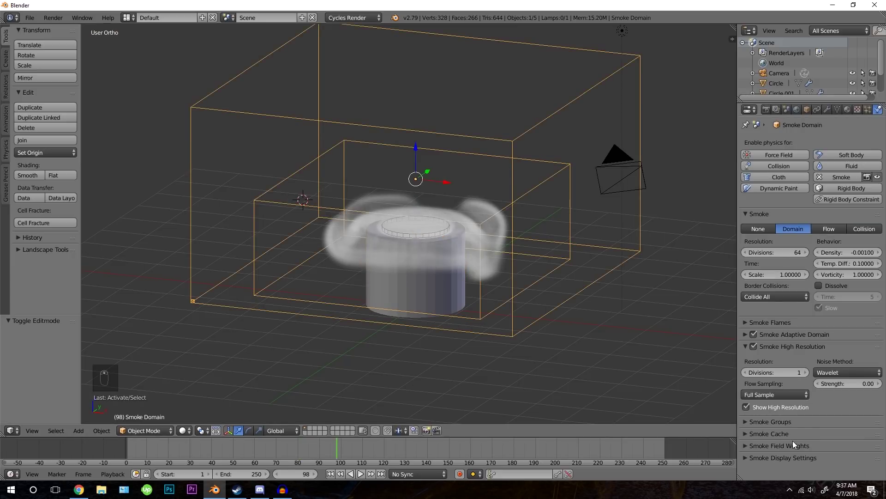
Bring up the Save Blender File browser in the Nature Disasters Course folder
left_click_drag(796, 442, 560, 292)
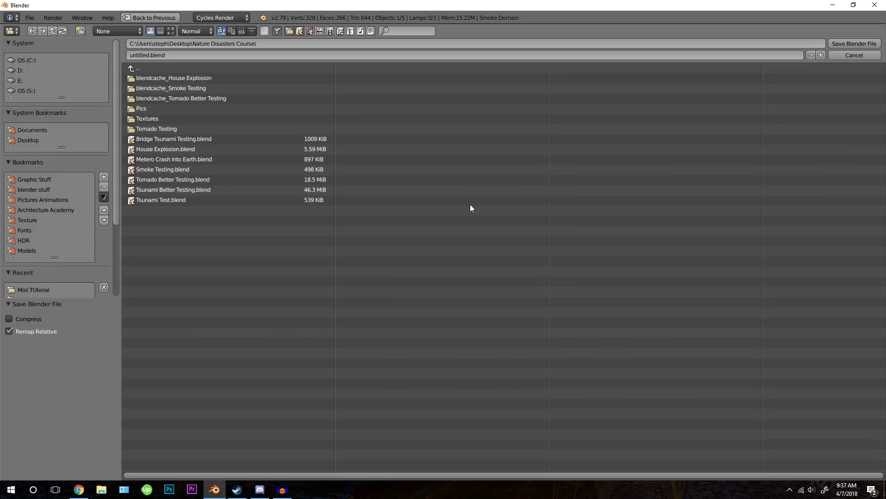
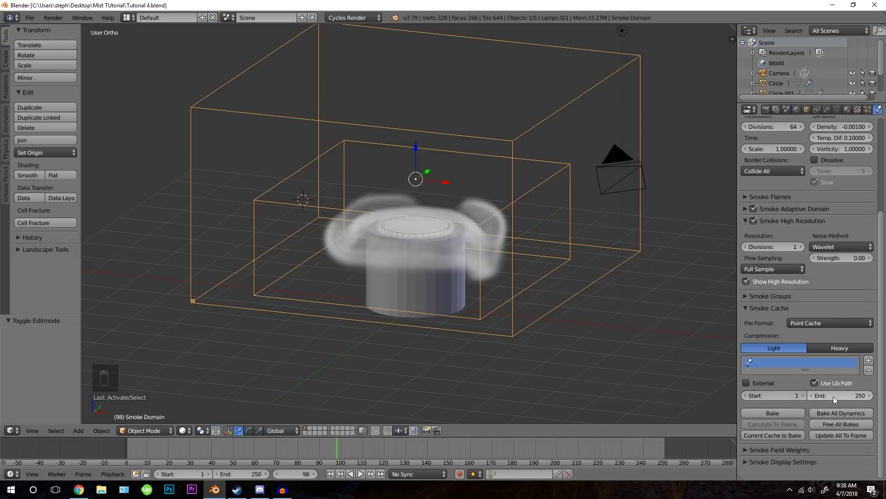
Replay the simulation around the cup, adjusting the view, then stop playback
left_click_drag(339, 476, 464, 345)
key("alt+a")
left_click_drag(445, 347, 462, 277)
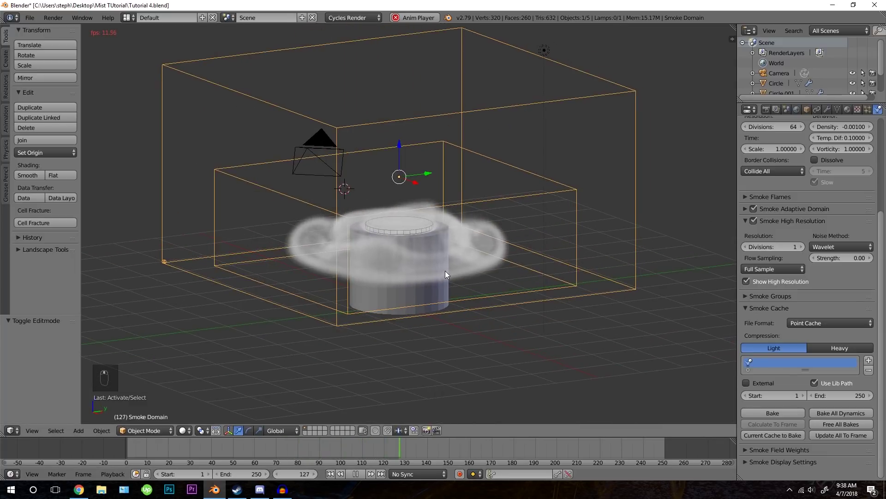
left_click_drag(449, 275, 466, 295)
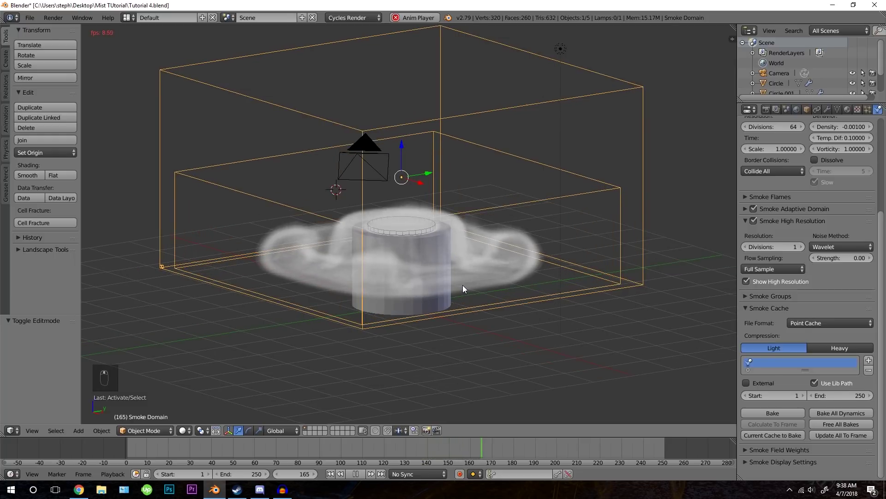
key("alt+a")
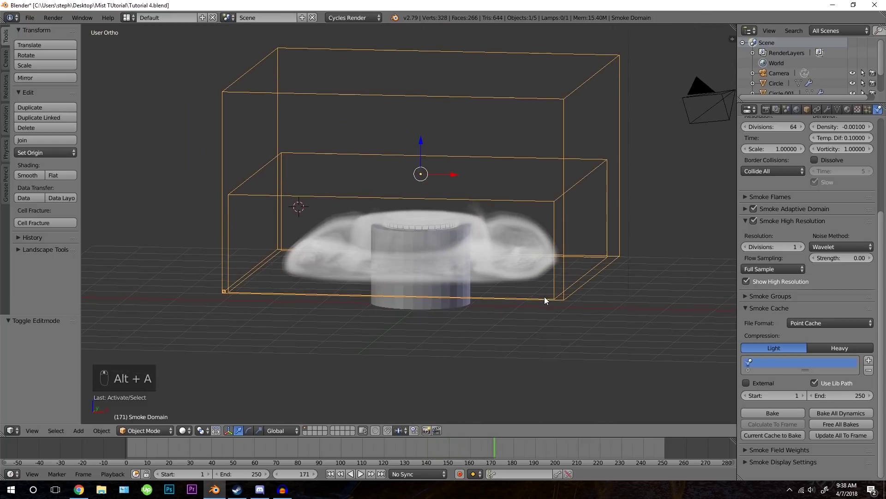
Set the Smoke Cache End to 160 and switch to Front Ortho view
left_click_drag(839, 401, 499, 292)
key("a")
key("KP_1")
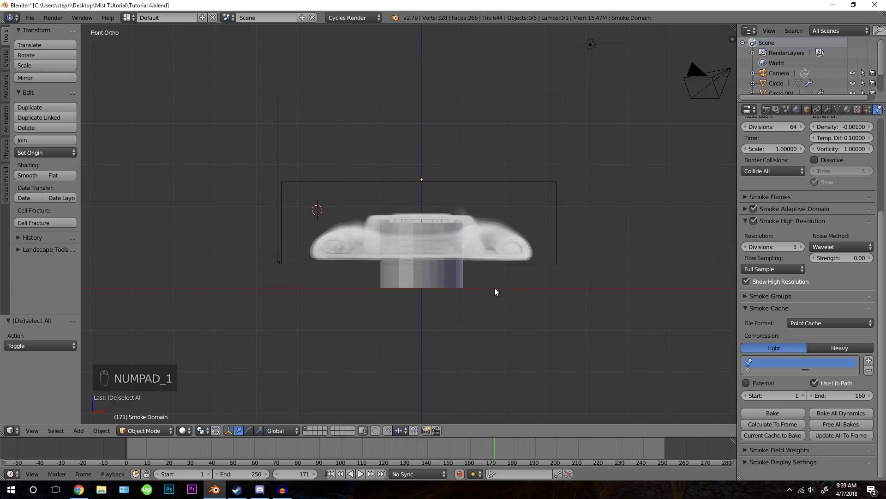
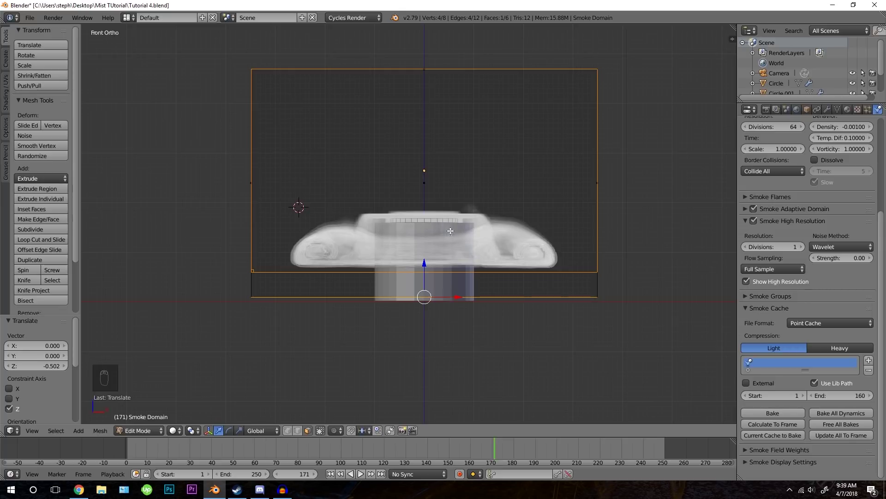
Reshape the domain box's vertices to enclose the cup, then replay the simulation inside it
key("Tab")
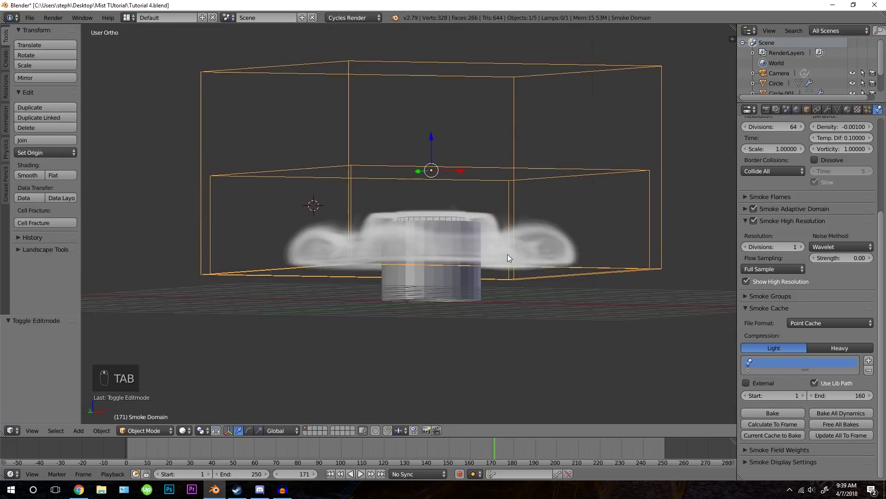
left_click_drag(449, 327, 421, 346)
left_click_drag(421, 346, 413, 301)
key("Tab")
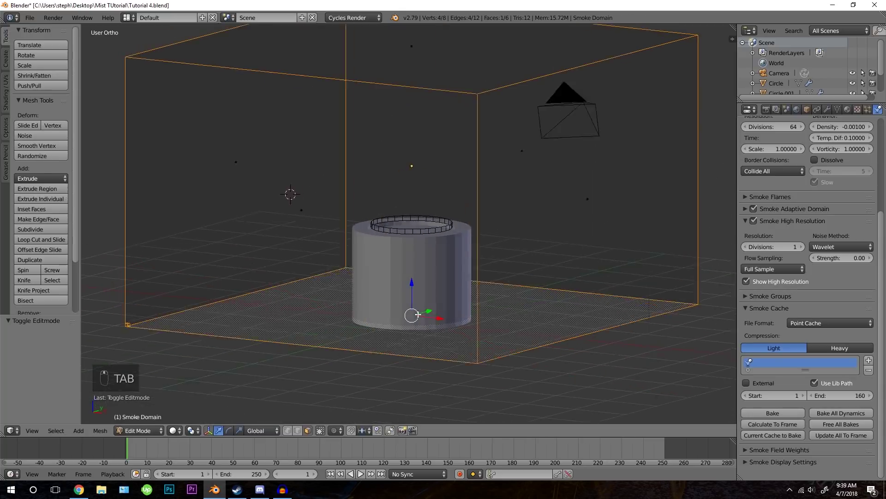
key("Tab")
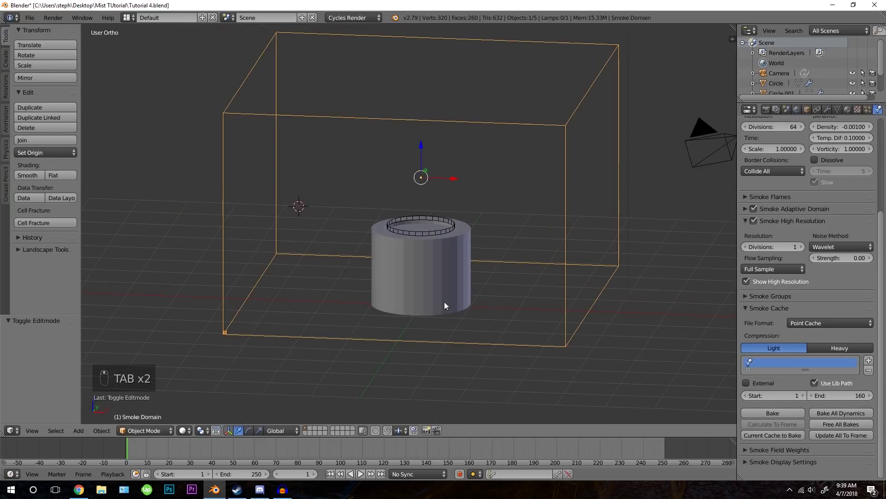
key("alt+a")
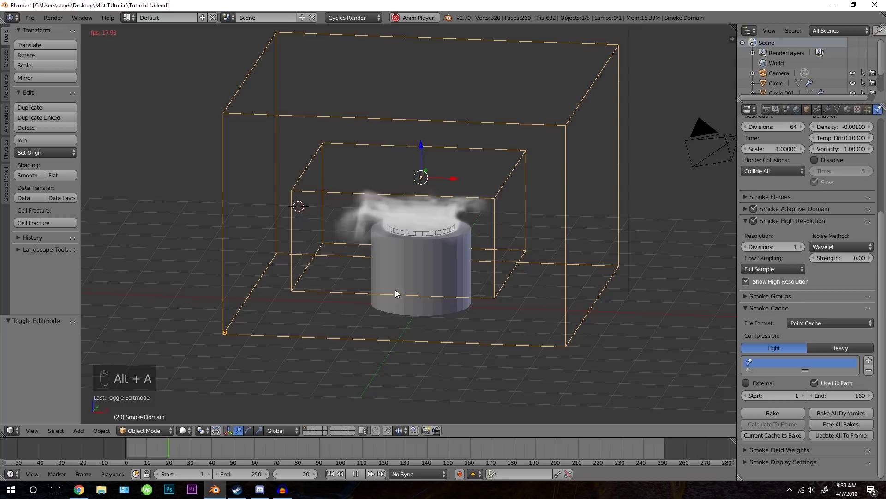
Play and pause the simulation while orbiting and zooming in on the smoking cup
key("alt+a")
left_click_drag(333, 479, 427, 320)
key("alt+a")
left_click_drag(466, 325, 460, 262)
key("alt+a")
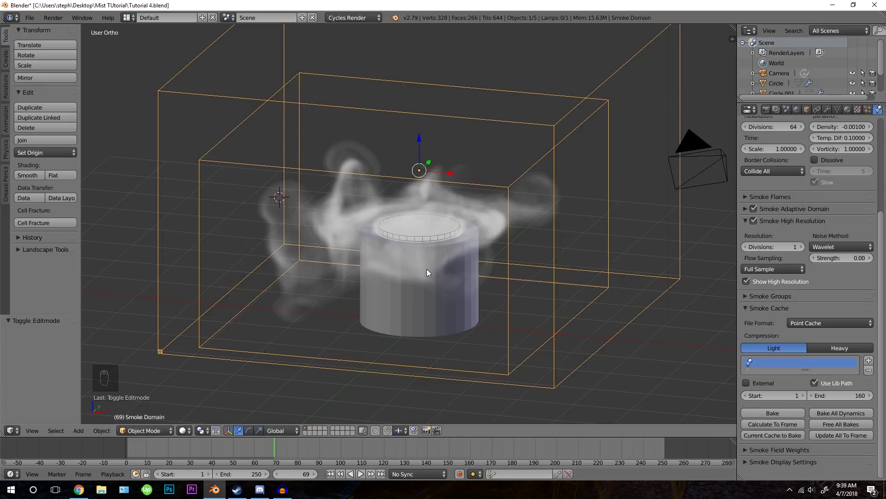
middle_click(412, 284)
key("shift+c")
left_click_drag(368, 288, 378, 309)
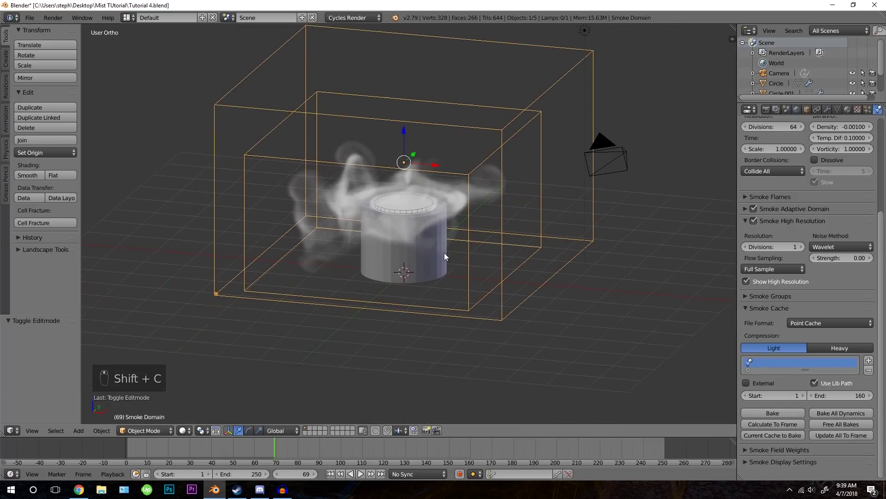
Add a Force Field object from the Add menu and place it at the cup's base
key("shift+a")
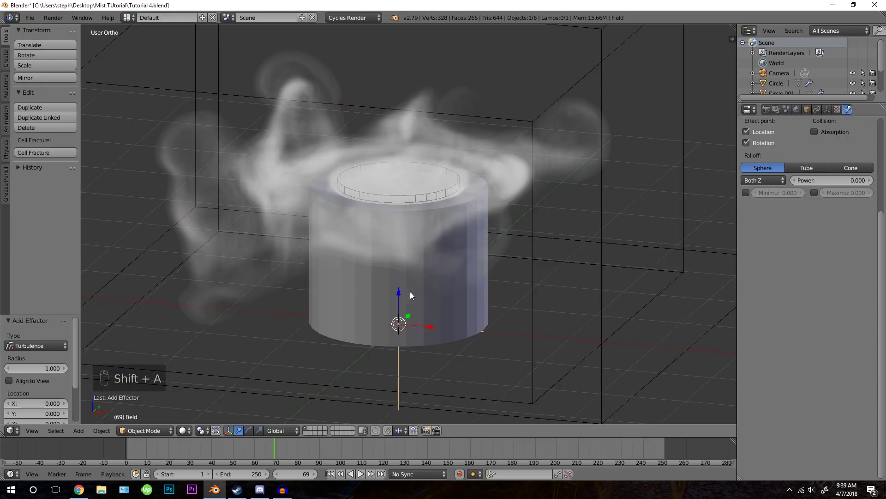
left_click(425, 303)
middle_click(433, 297)
double_click(437, 292)
left_click_drag(366, 277, 647, 263)
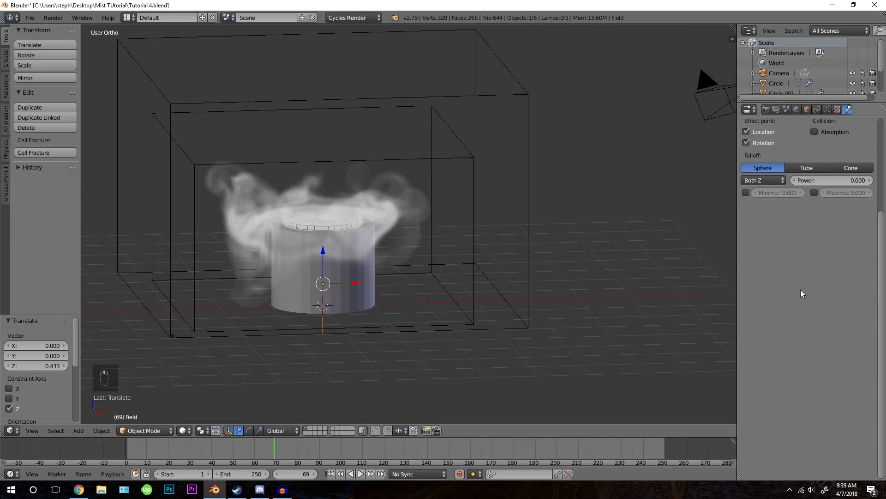
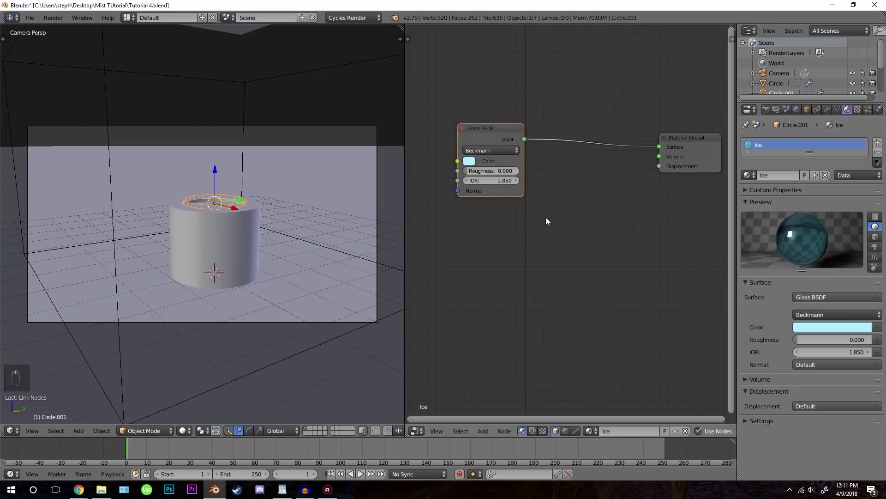
Insert a Math node into the link between the Noise Texture and the Ice material's Displacement
key("shift+a")
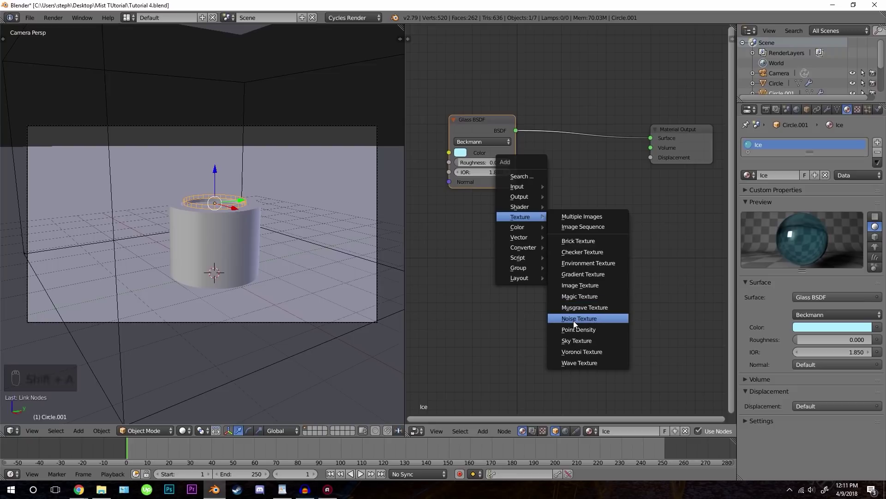
left_click_drag(459, 218, 482, 272)
middle_click(483, 271)
left_click_drag(483, 272, 564, 280)
left_click_drag(470, 286, 572, 215)
key("shift+a")
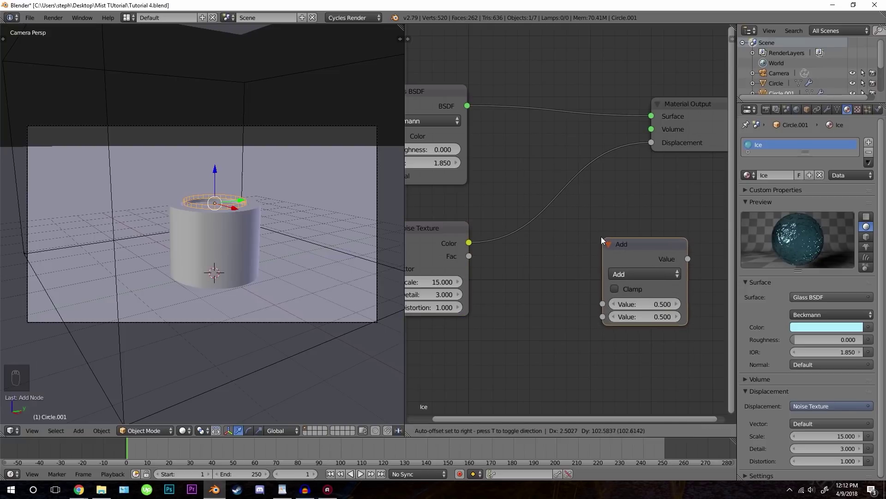
left_click_drag(608, 236, 647, 247)
key("g")
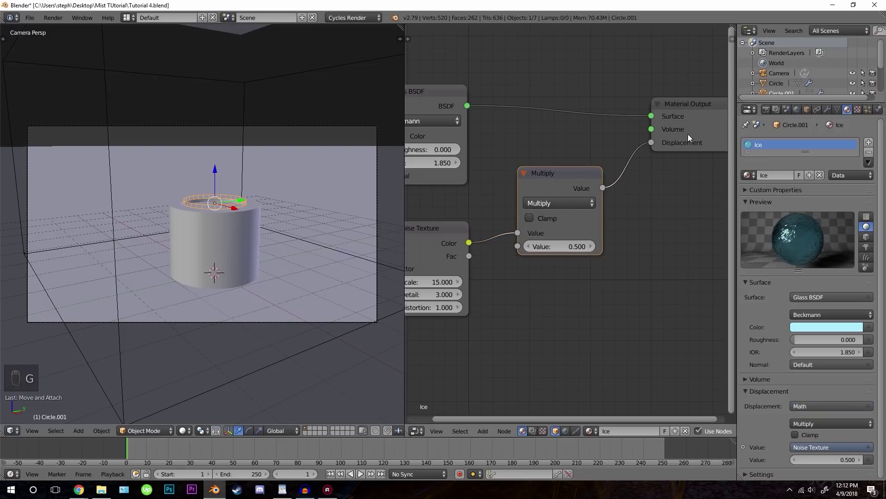
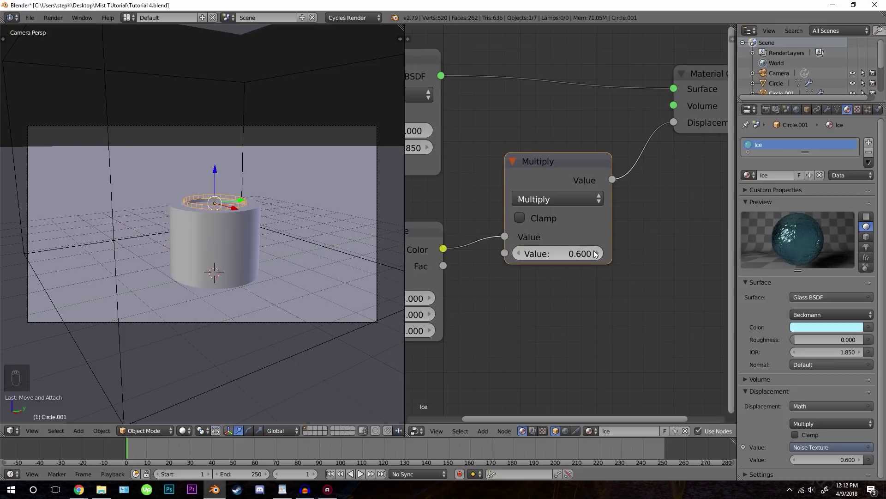
Raise the Multiply value to 0.7 and return to the full viewport of the cup
left_click_drag(597, 254, 454, 218)
key("z")
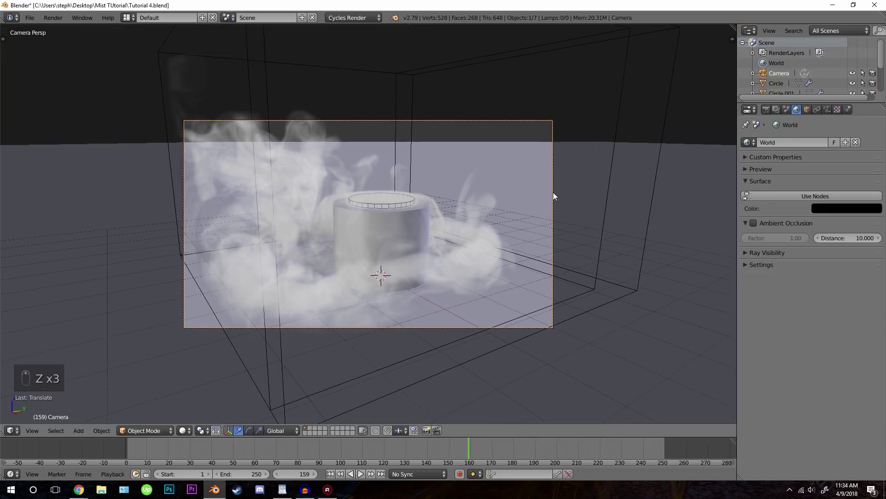
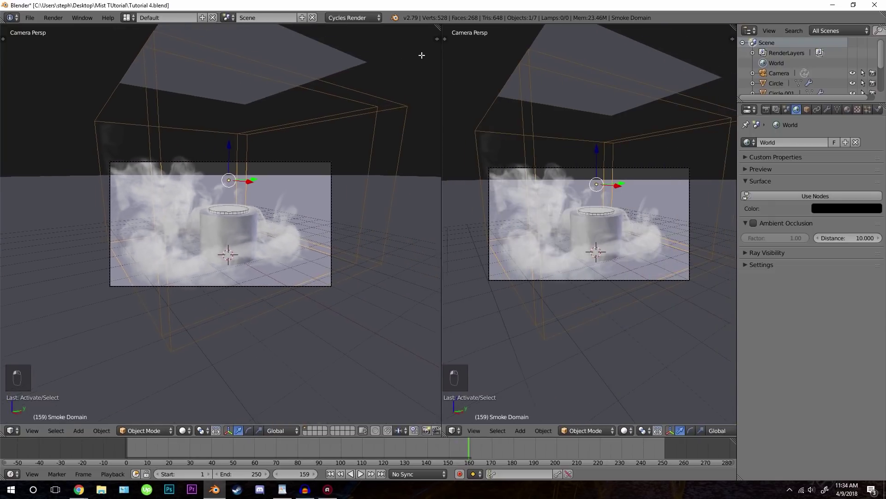
Duplicate the Add Shader in the Smoke Domain Material and connect it to the Material Output
left_click_drag(437, 336, 436, 435)
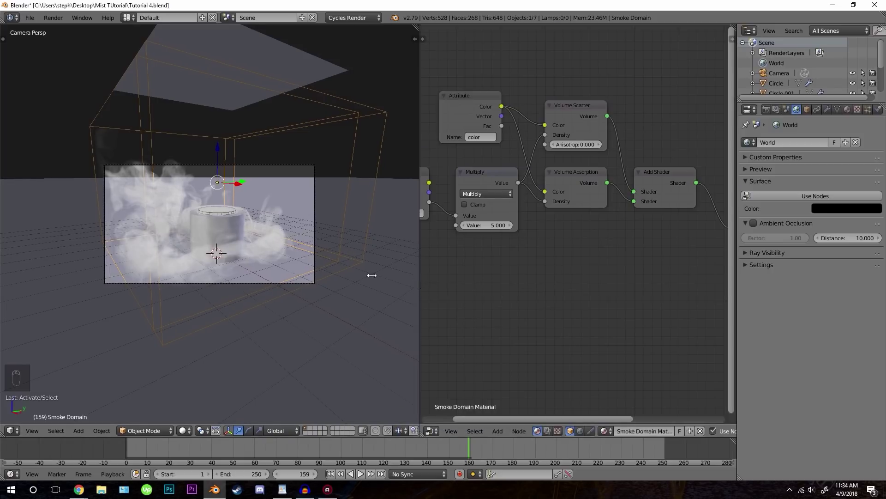
key("n")
key("n")
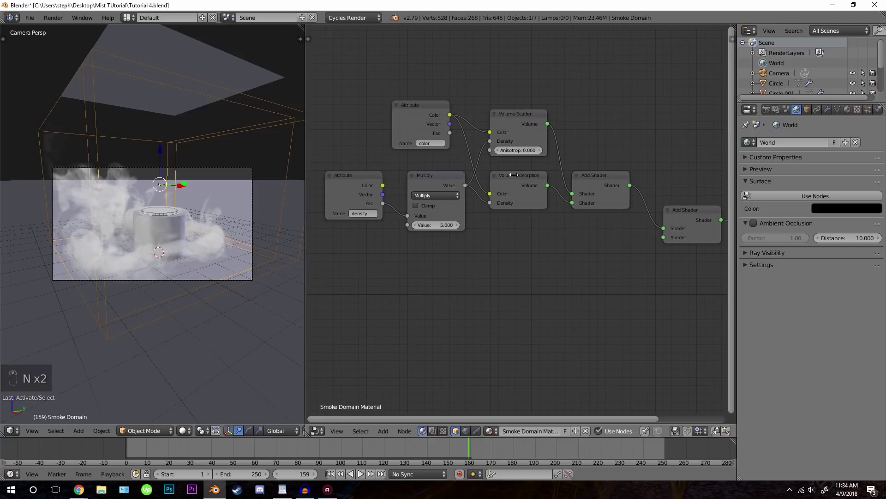
left_click_drag(526, 176, 473, 206)
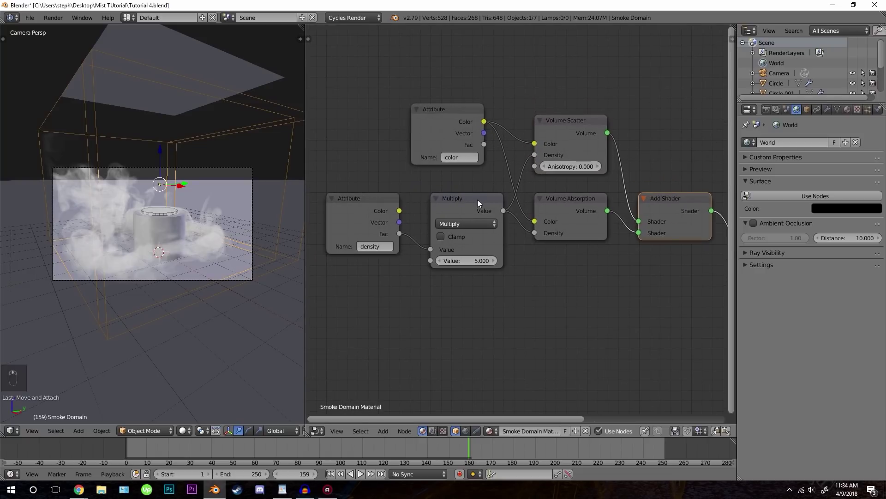
left_click_drag(481, 203, 468, 266)
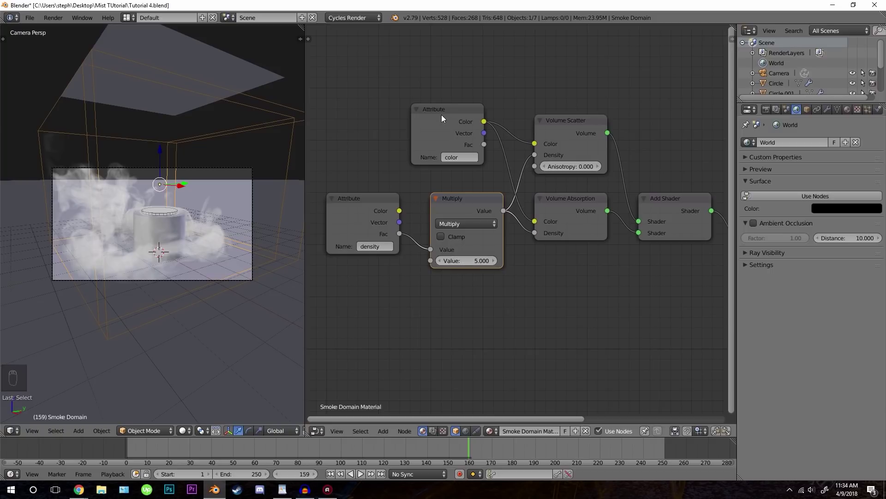
left_click_drag(442, 115, 522, 172)
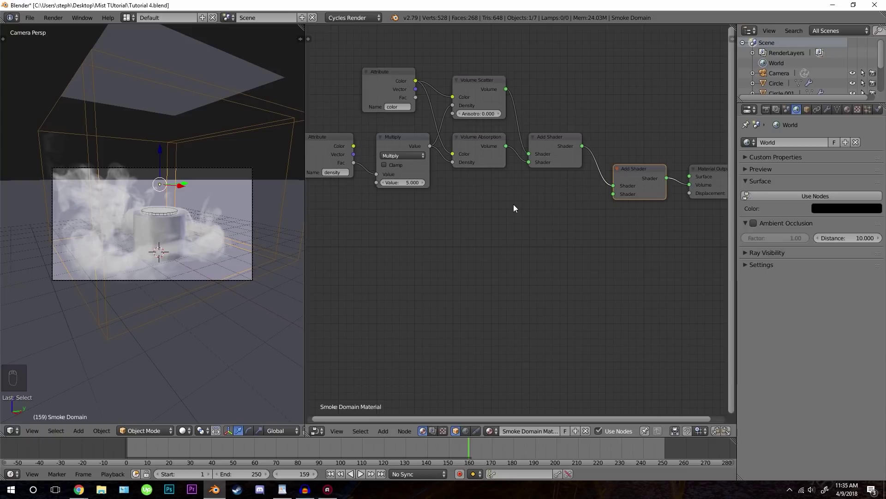
Add Emission, Transparent BSDF and Mix Shader nodes beneath the smoke material network
key("shift+a")
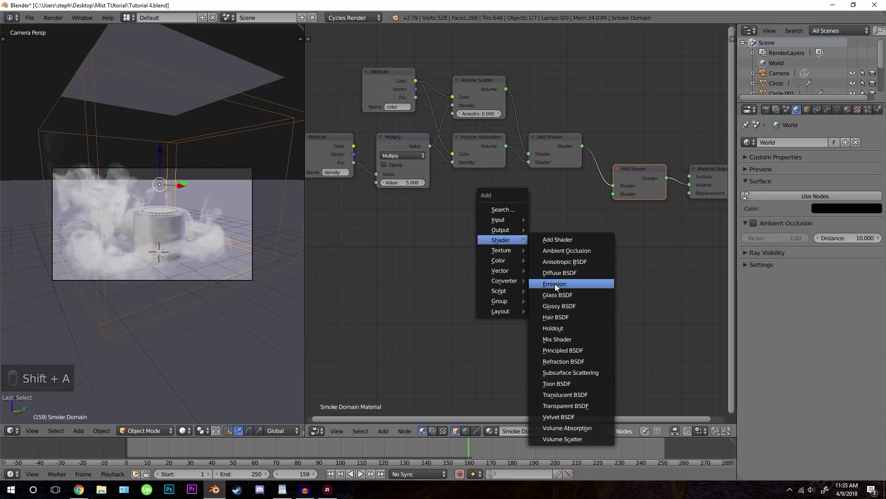
left_click_drag(512, 210, 546, 309)
key("shift+a")
left_click_drag(582, 229, 574, 273)
key("shift+a")
left_click_drag(535, 200, 525, 188)
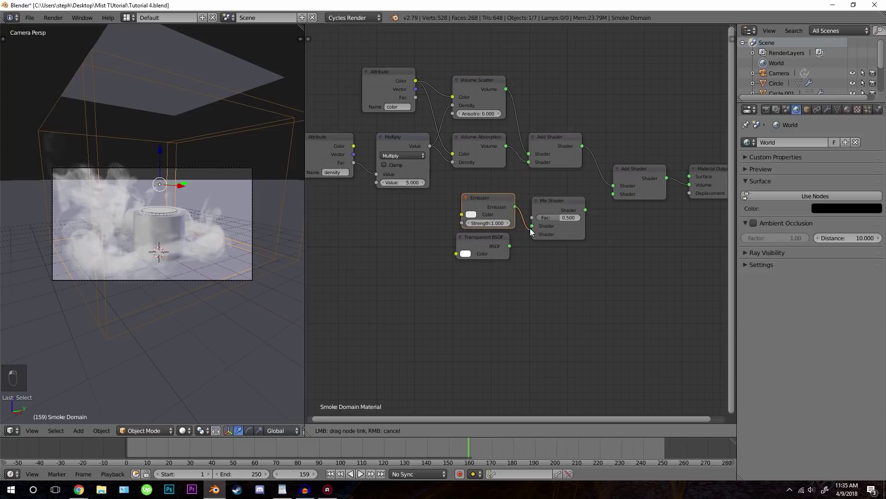
Link both shaders into the Mix Shader and feed the density attribute colour into the Transparent BSDF
left_click(537, 246)
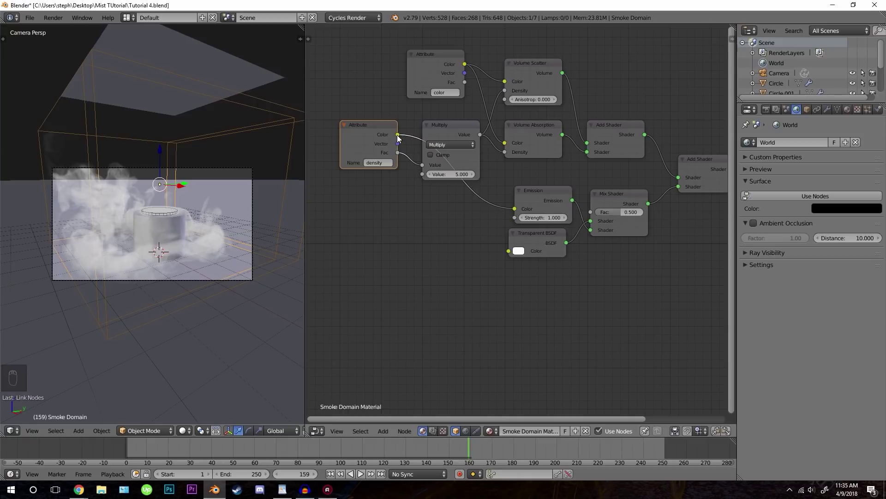
left_click_drag(418, 121, 469, 246)
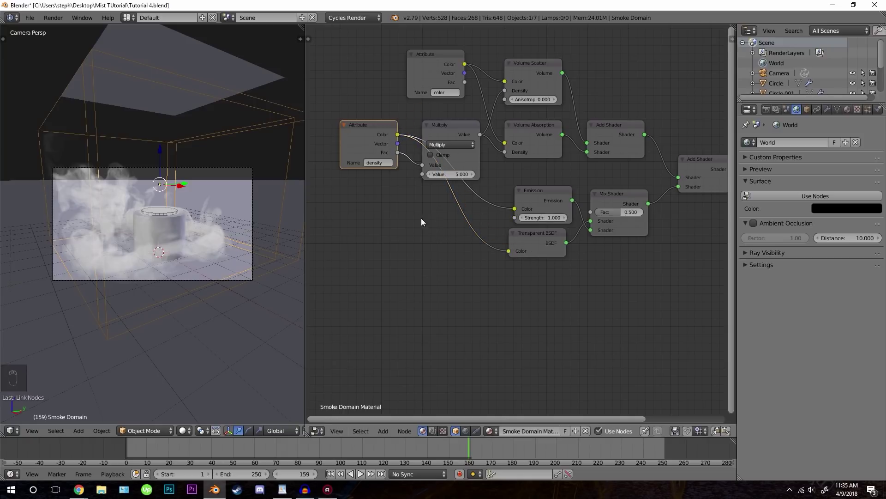
Add a Light Path node and wire its Is Camera Ray output into the Mix Shader factor
key("shift+a")
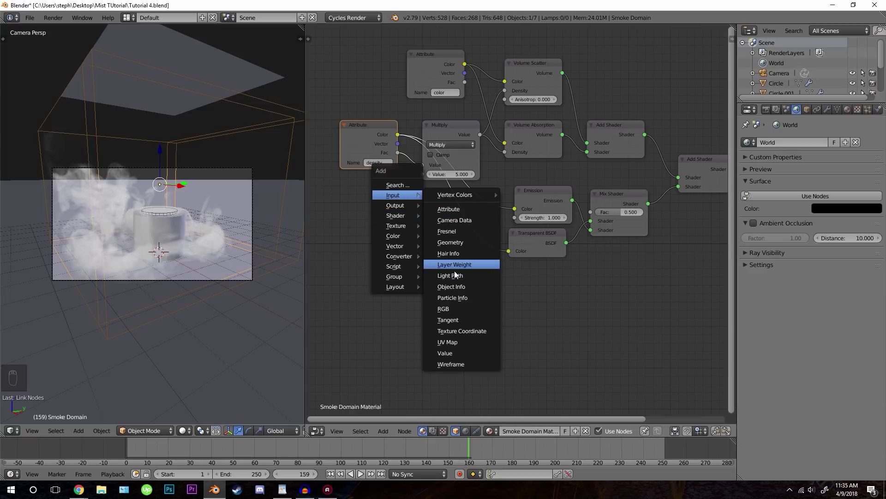
left_click_drag(432, 216, 599, 213)
left_click_drag(562, 193, 544, 254)
key("g")
left_click_drag(544, 254, 536, 260)
key("g")
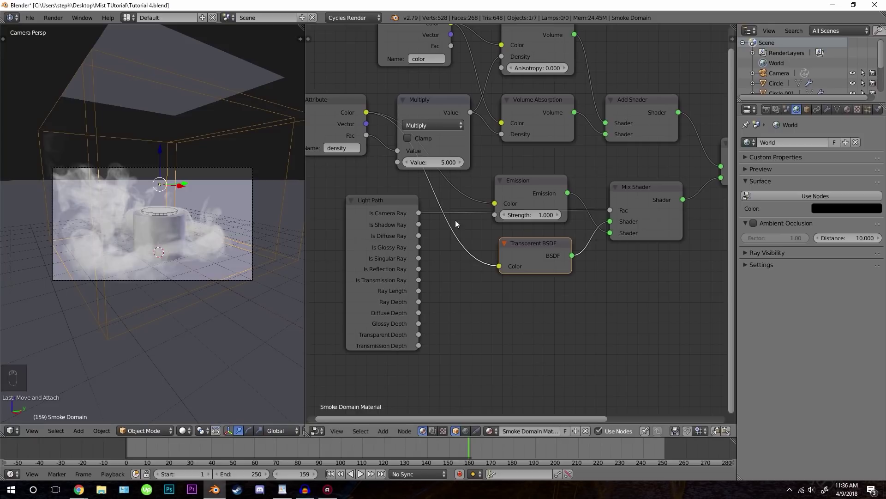
Reposition the Light Path node to the left of the Emission node to tidy the network
right_click(385, 217)
left_click_drag(385, 217, 450, 201)
key("g")
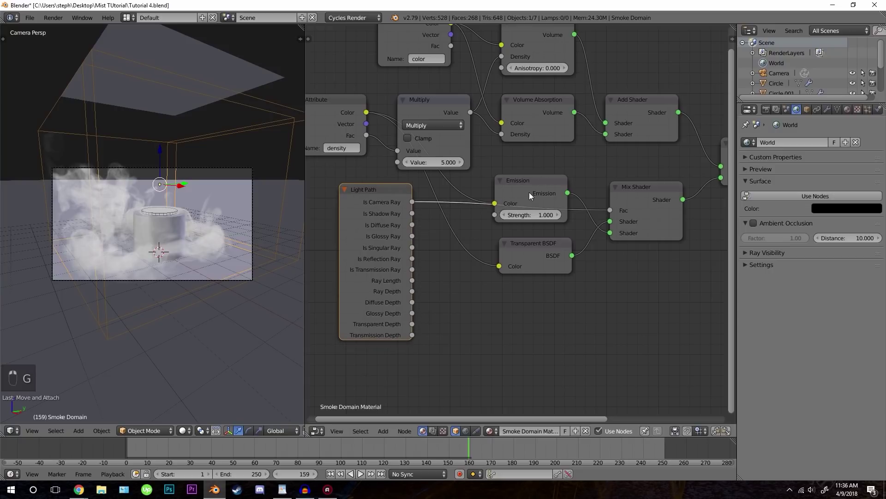
key("g")
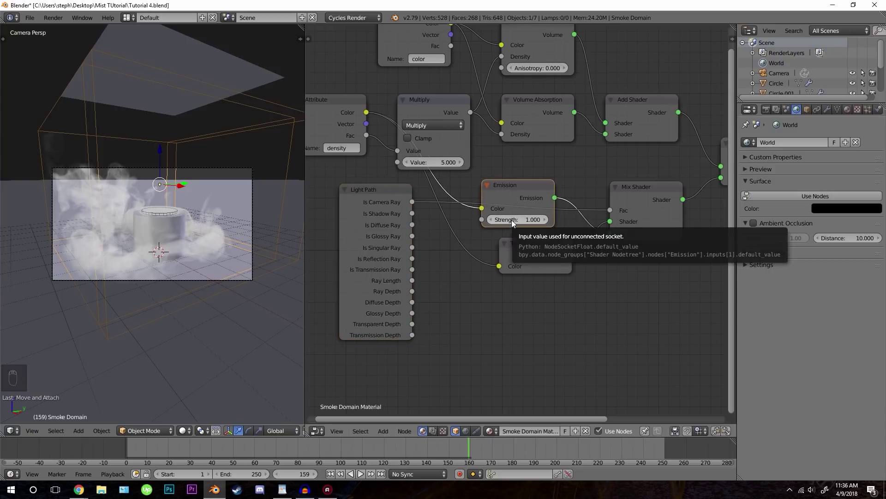
key("shift+b")
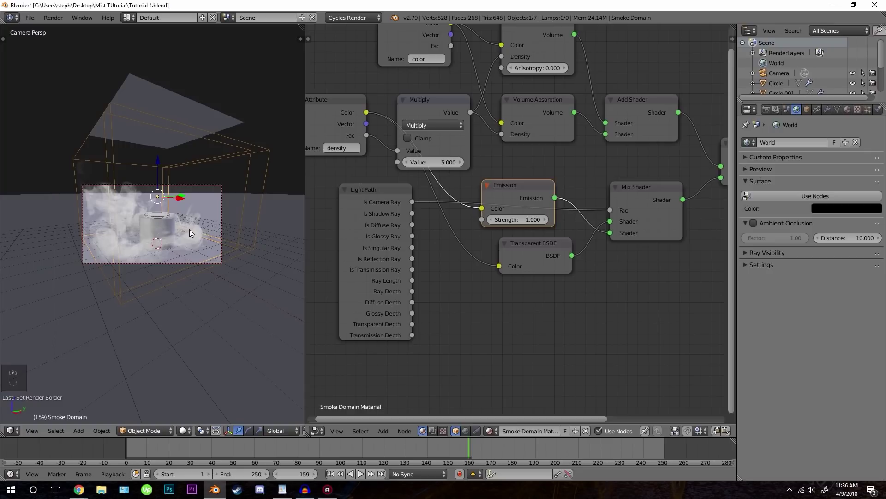
Preview the smoke in Rendered shading and set the Emission strength to 4.0
key("shift+z")
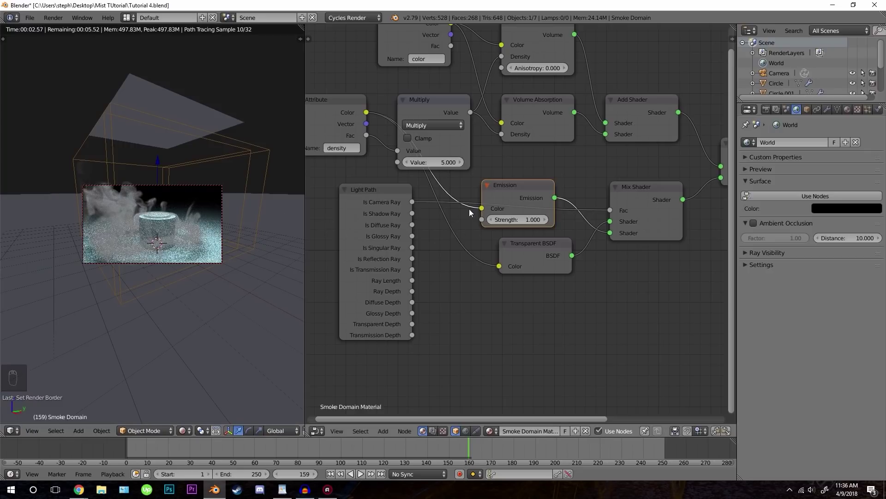
left_click_drag(161, 106, 164, 103)
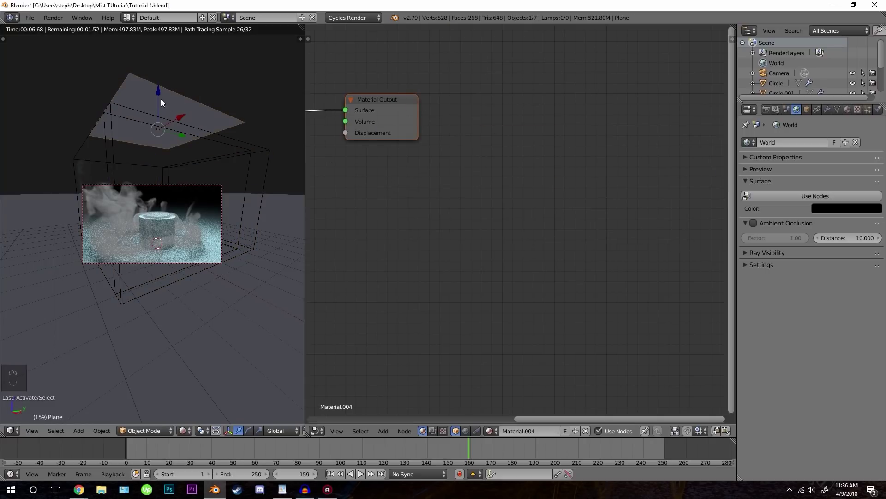
key("h")
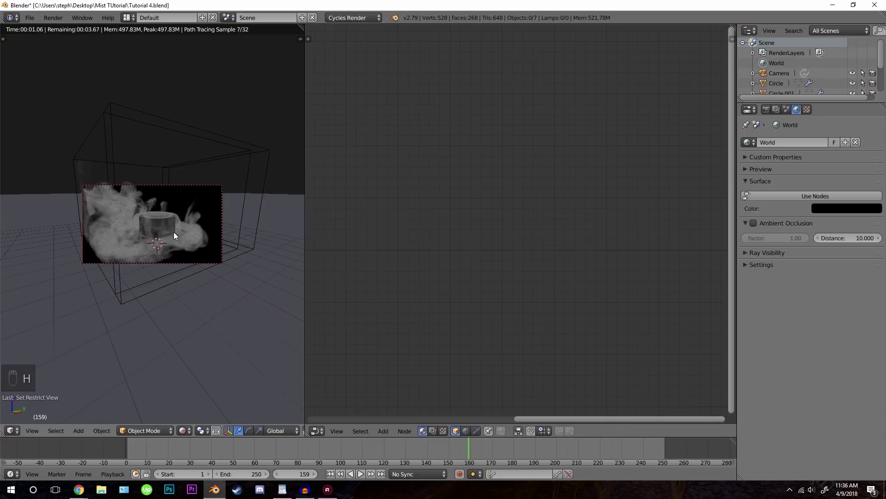
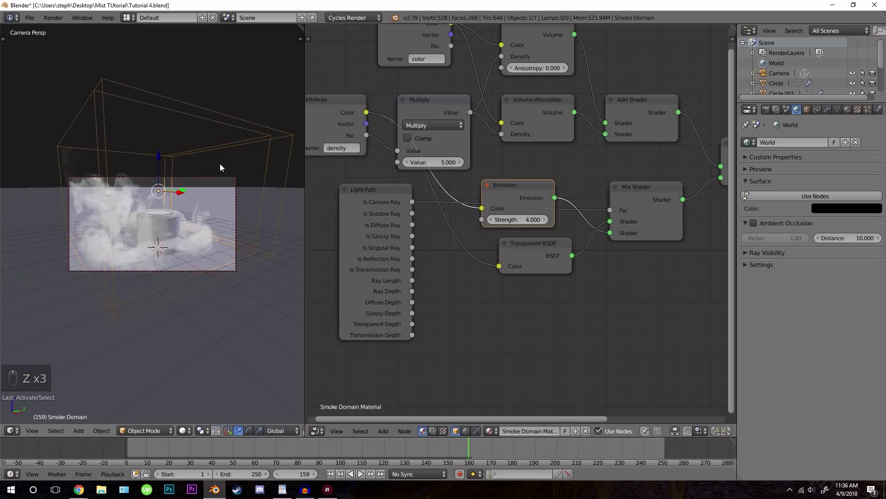
Unhide everything, deselect, and look through the scene camera at the smoky cup
key("alt+h")
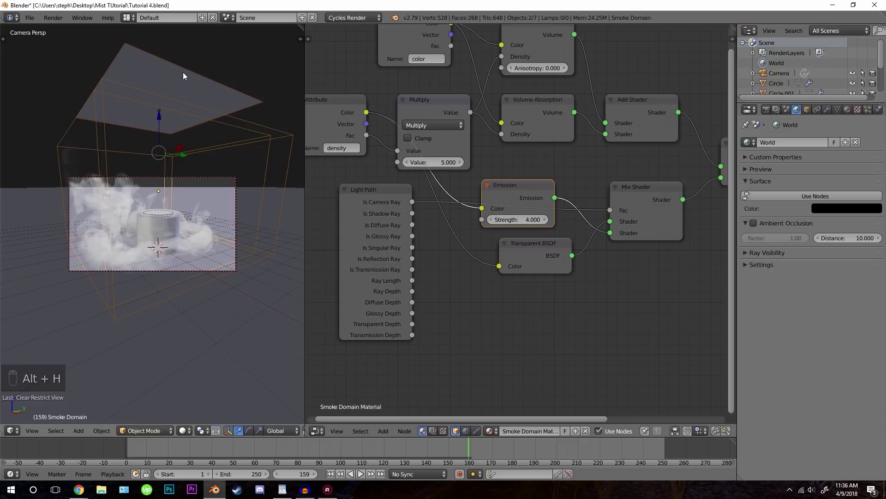
key("a")
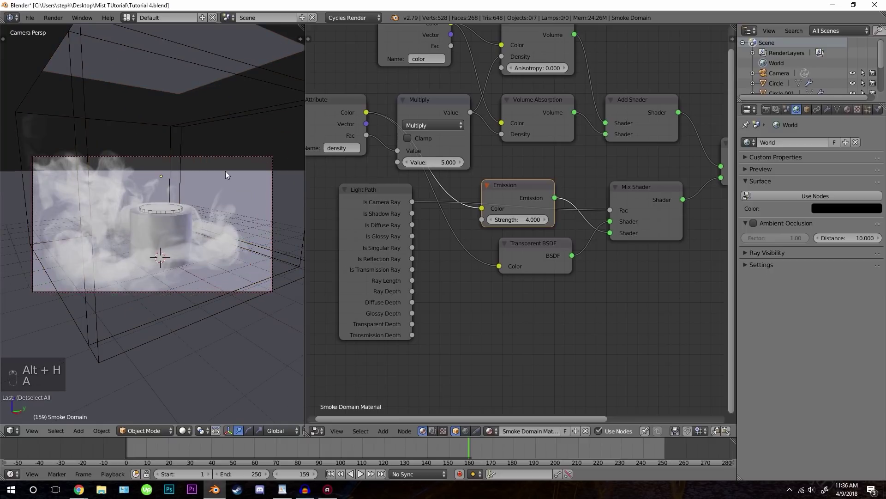
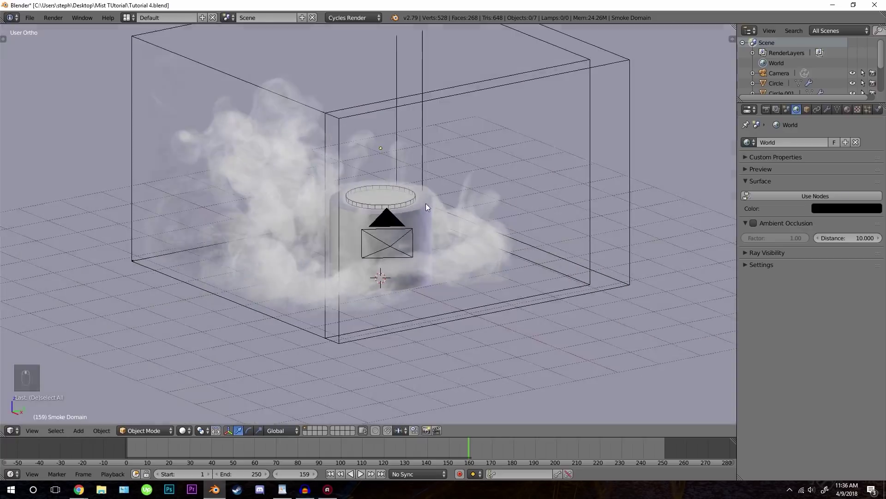
middle_click(443, 221)
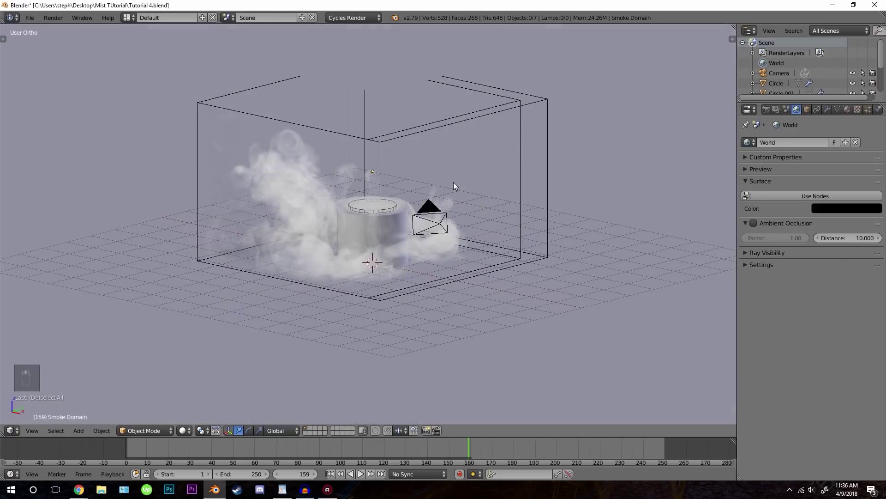
key("KP_0")
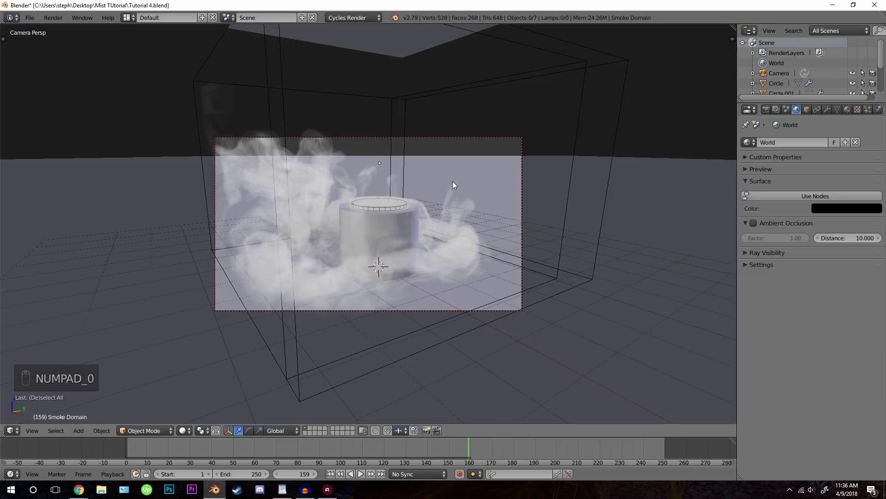
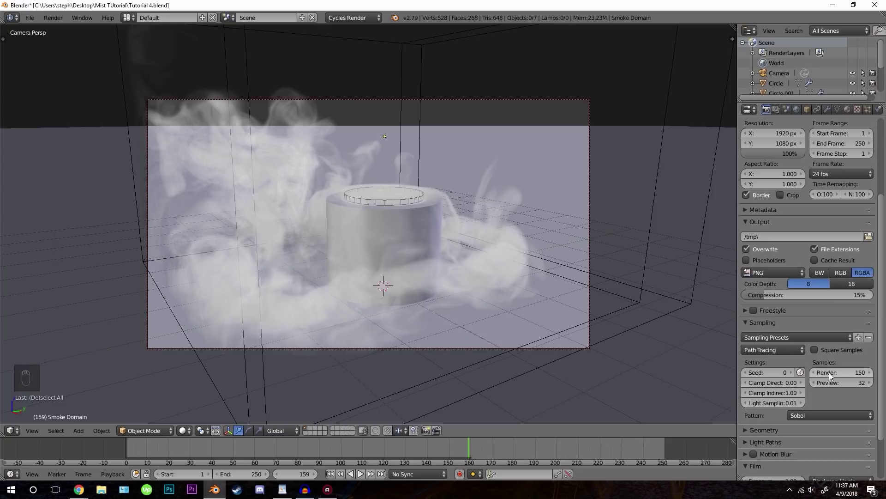
Review render and sampling settings (150 samples) and start rendering the current frame
left_click_drag(826, 371, 775, 390)
left_click_drag(775, 391, 801, 279)
middle_click(800, 279)
key("ctrl+s")
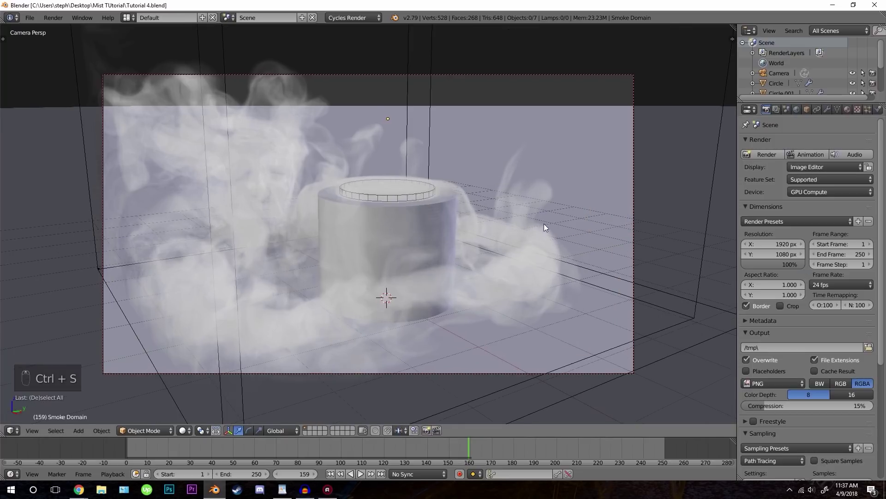